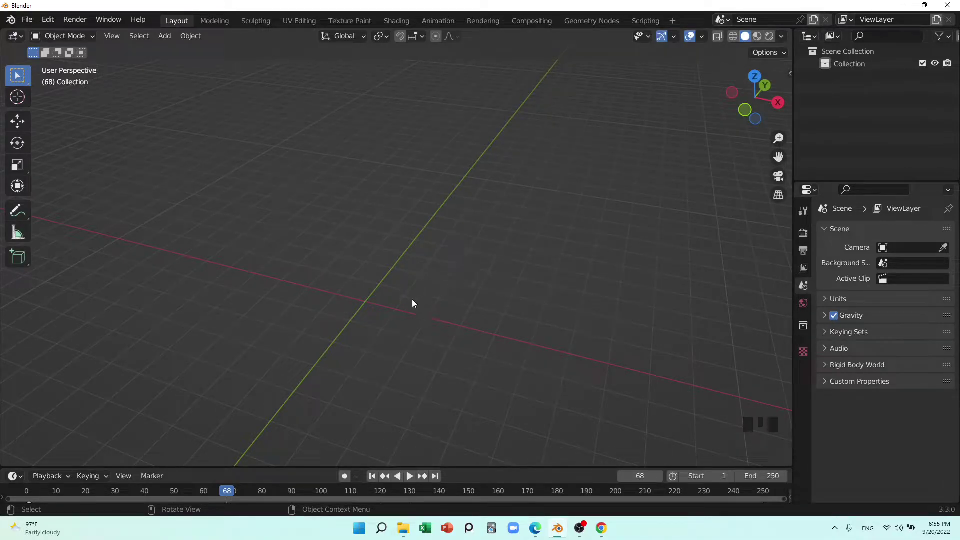
Add a plane mesh to the empty scene from the Add menu.
drag(408, 327, 403, 326)
key(shift+a)
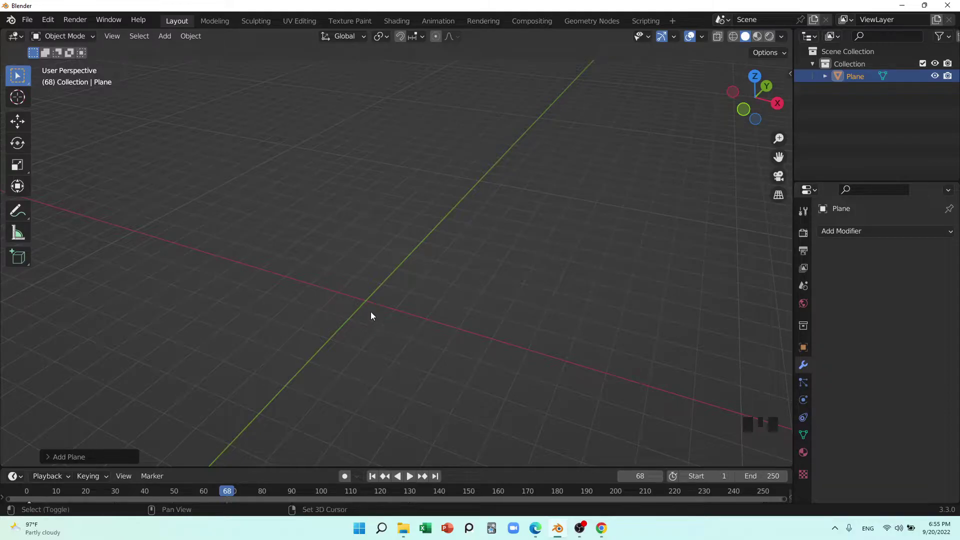
key(shift+c)
click(542, 143)
key(x)
key(shift+a)
middle_click(282, 389)
scroll(up, 3)
drag(413, 391, 400, 274)
Rotate the plane 90° around Y so it stands upright and scale it larger.
key(r)
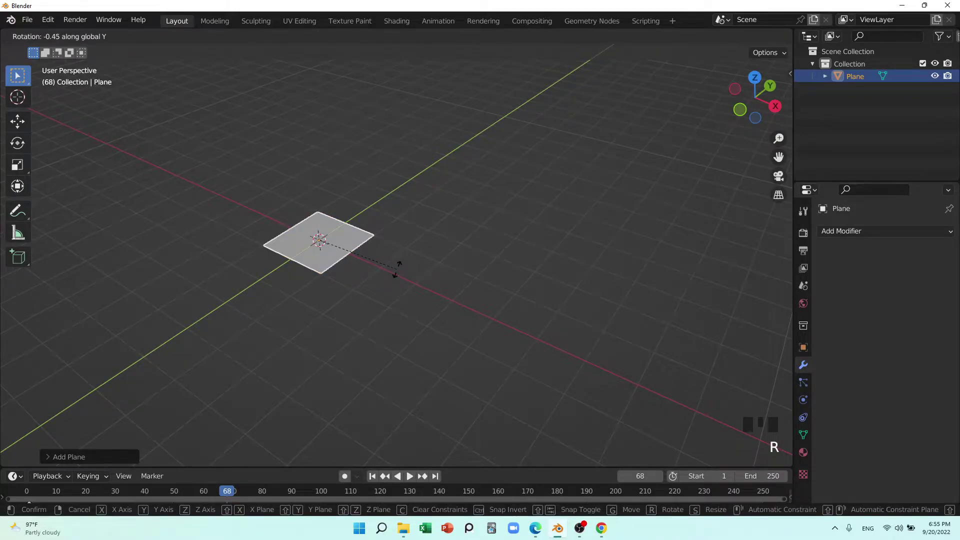
drag(375, 337, 362, 323)
scroll(up, 3)
drag(362, 321, 357, 297)
key(s)
scroll(down, 3)
drag(392, 350, 410, 299)
click(410, 299)
right_click(410, 291)
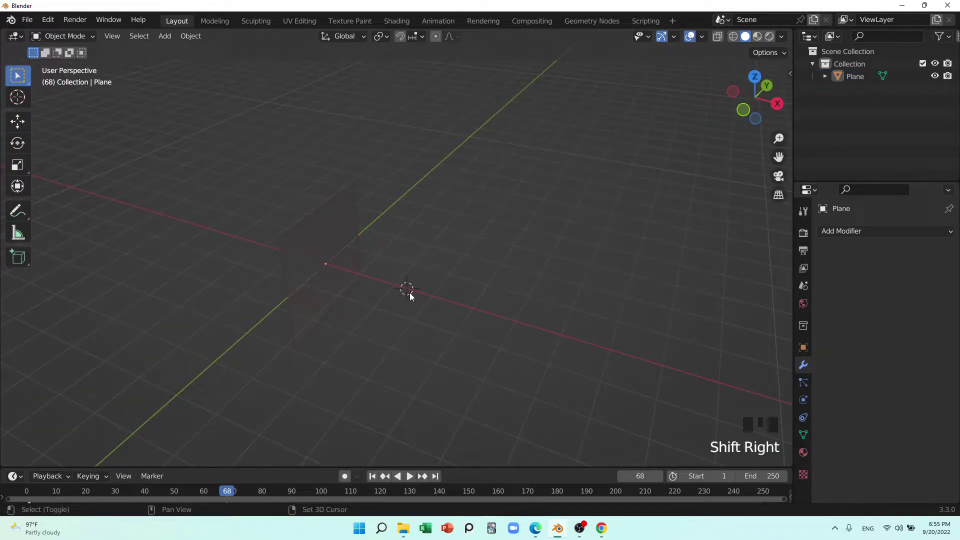
Add a cube mesh beside the upright plane.
key(shift+a)
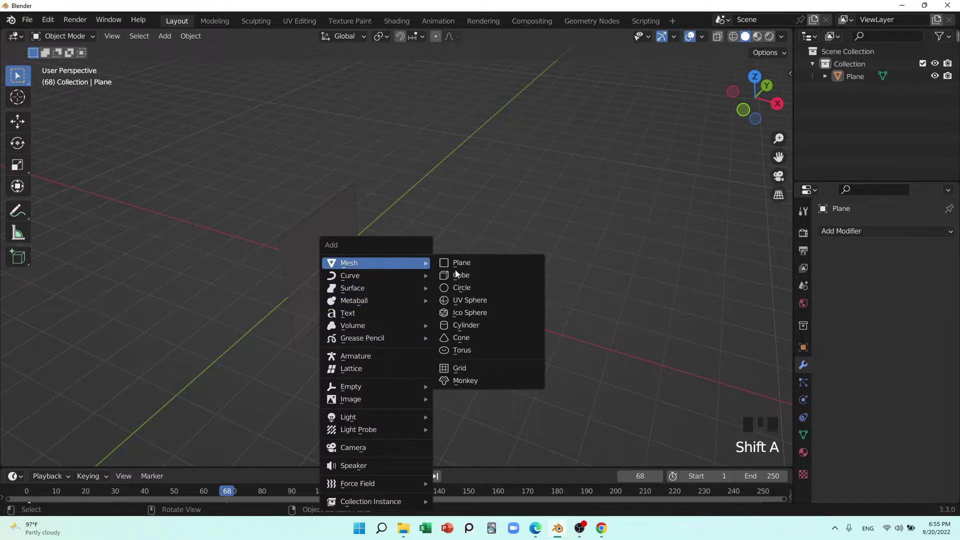
scroll(down, 3)
drag(398, 350, 373, 308)
scroll(up, 3)
click(339, 269)
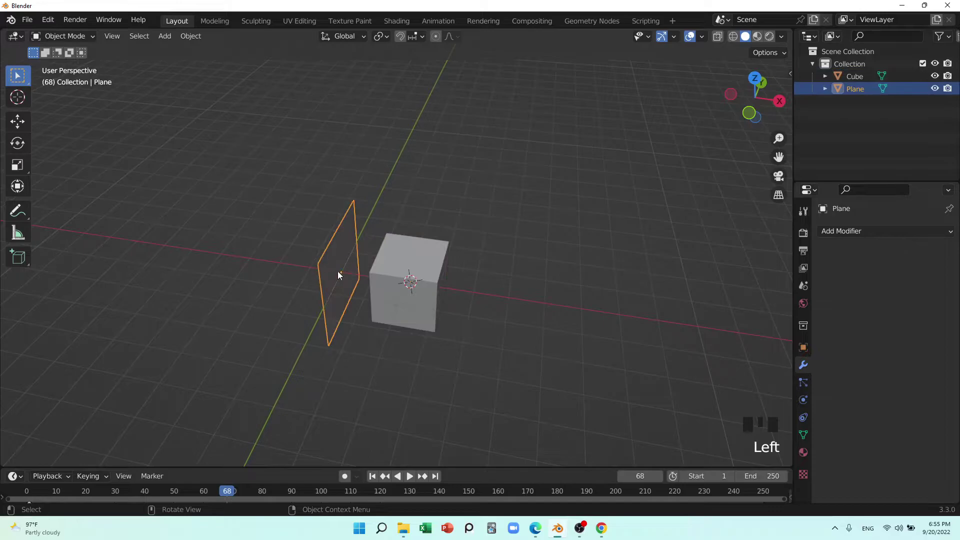
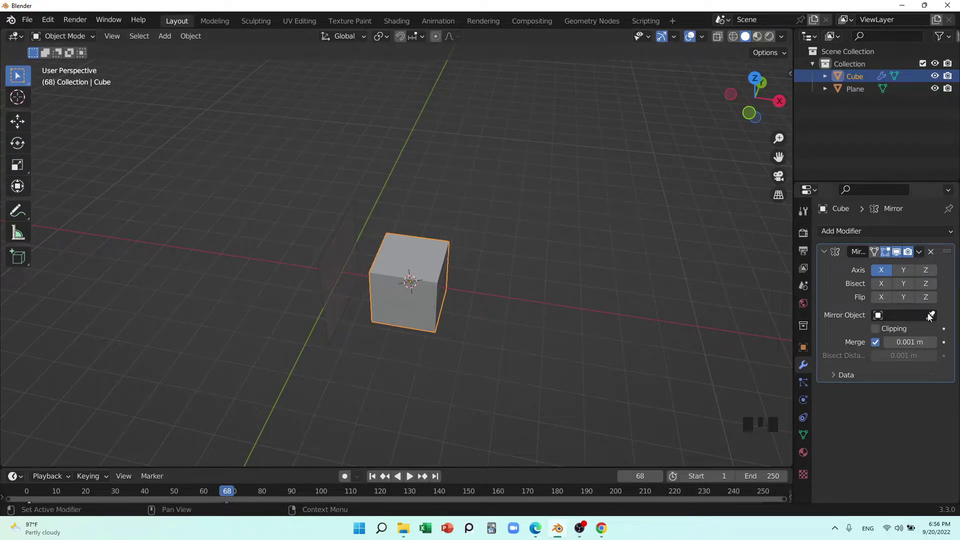
Set the cube's Mirror modifier to use the plane as mirror object on the Z axis.
click(930, 315)
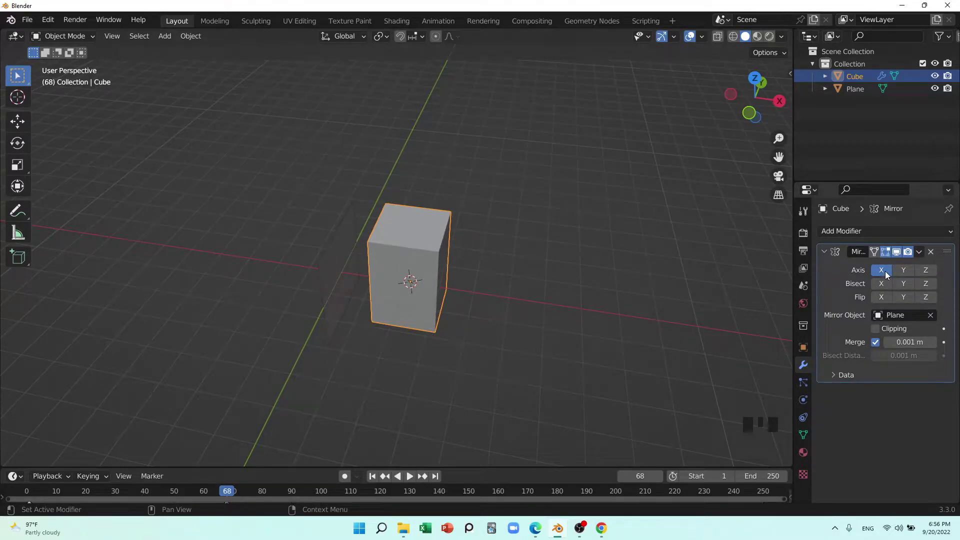
click(889, 274)
click(909, 273)
click(909, 273)
click(931, 275)
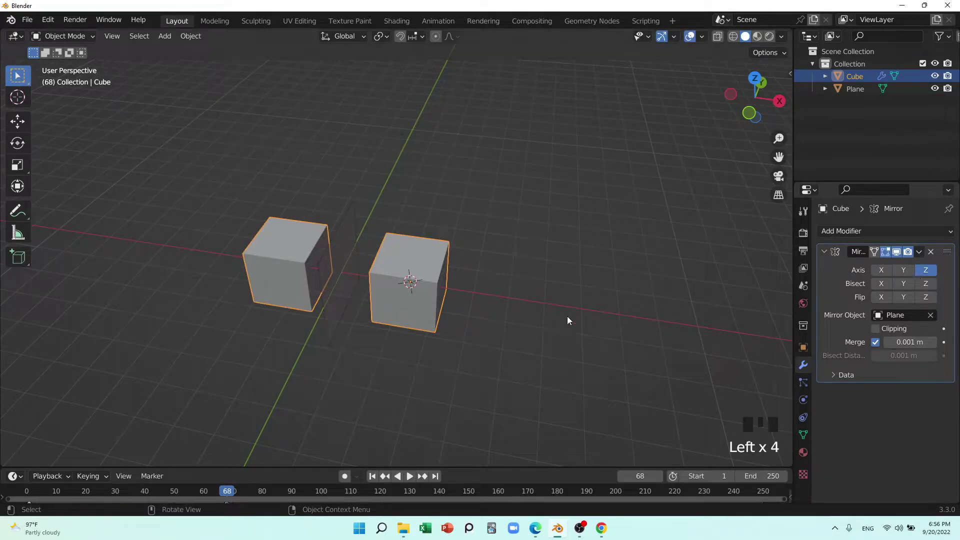
drag(519, 318, 507, 308)
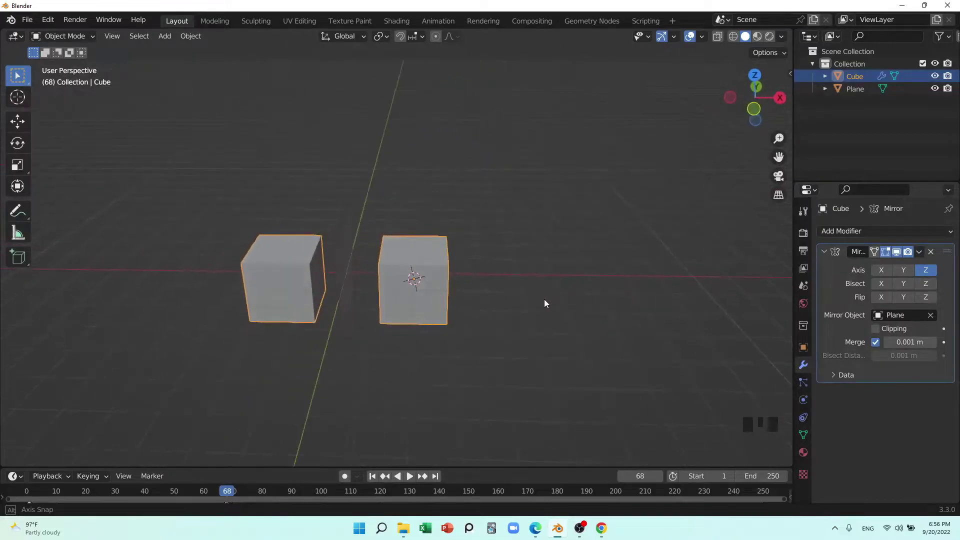
Draw freehand annotation marks around the first plane-and-cube setup.
drag(538, 326, 555, 320)
scroll(up, 3)
key(d)
key(d)
key(d)
drag(319, 366, 318, 176)
key(d)
key(d)
key(d)
drag(311, 355, 333, 356)
key(d)
key(d)
key(d)
drag(530, 284, 412, 295)
key(d)
key(d)
key(d)
drag(427, 281, 331, 266)
key(d)
key(d)
key(d)
drag(300, 149, 306, 362)
key(d)
key(d)
key(d)
drag(418, 377, 444, 347)
key(d)
drag(457, 328, 398, 295)
key(d)
drag(486, 312, 332, 274)
click(331, 273)
scroll(down, 3)
drag(480, 254, 456, 282)
middle_click(413, 254)
right_click(413, 255)
drag(412, 255, 338, 370)
key(shift+c)
middle_click(465, 225)
Duplicate the upright plane and move the copy away from the first pair.
key(shift+d)
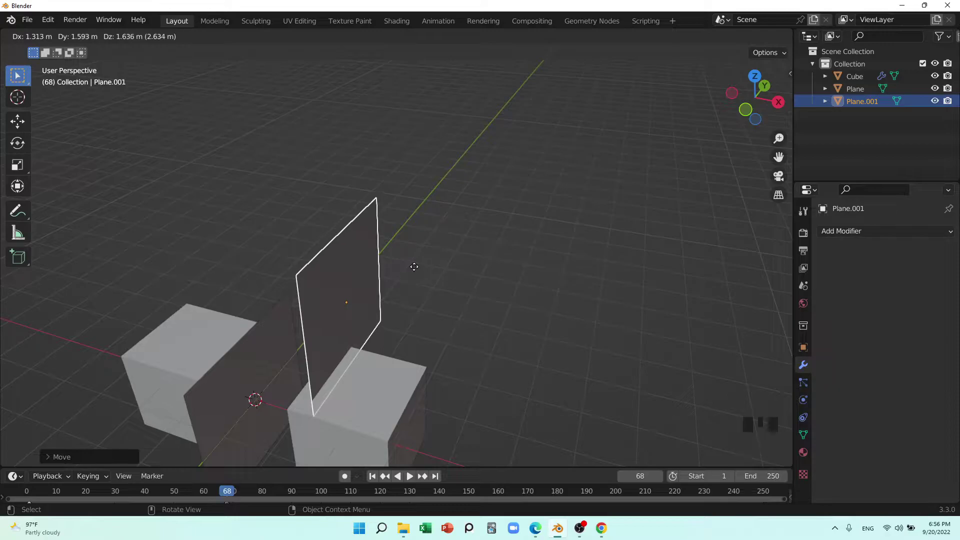
scroll(down, 3)
scroll(down, 3)
scroll(up, 3)
drag(463, 264, 323, 390)
scroll(up, 3)
Rotate the duplicated plane 90° around Y so it lies flat.
key(r)
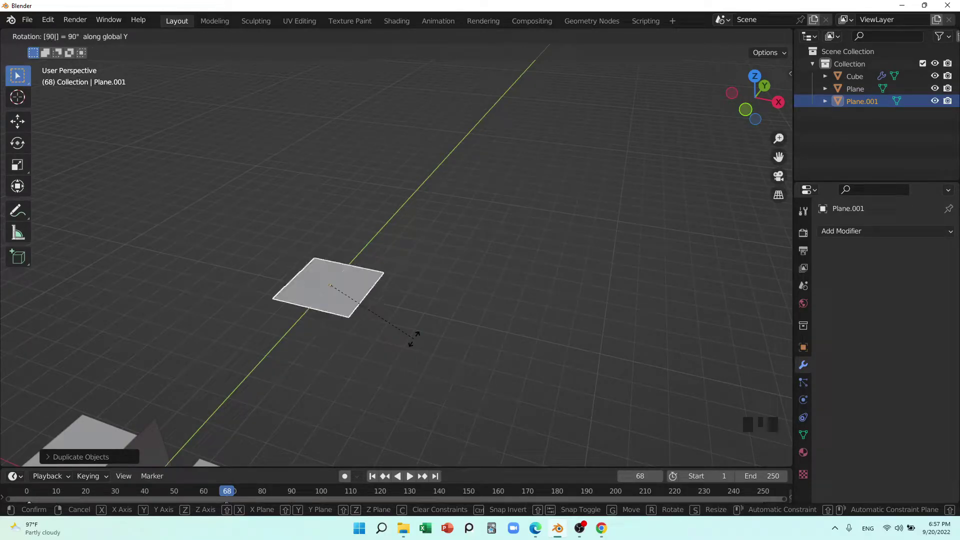
scroll(down, 3)
drag(407, 342, 336, 332)
scroll(up, 3)
scroll(up, 3)
drag(355, 339, 355, 318)
right_click(354, 318)
Add a new cube and place it floating above the flat plane.
key(shift+a)
middle_click(391, 367)
key(g)
drag(417, 368, 401, 394)
drag(416, 383, 426, 340)
scroll(down, 3)
middle_click(449, 417)
scroll(up, 3)
drag(415, 335, 306, 315)
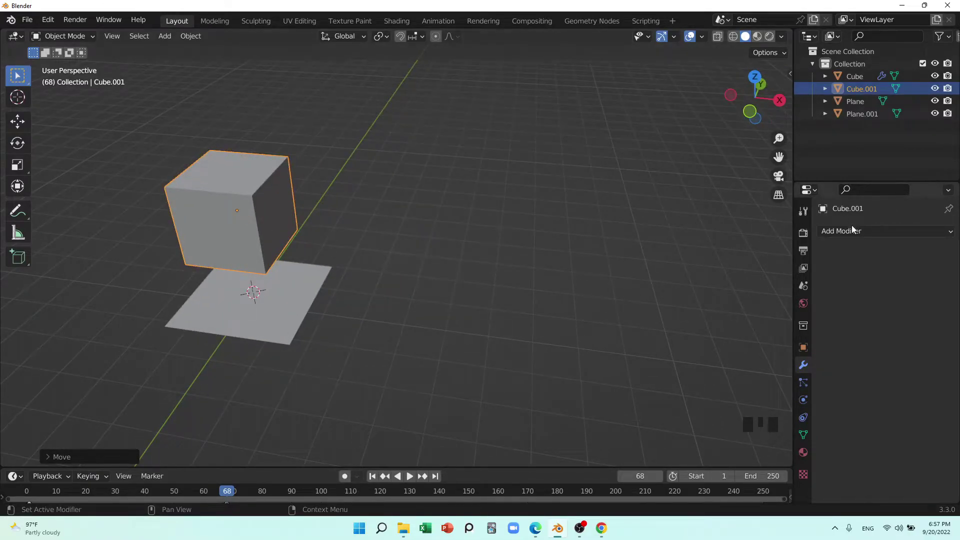
Give Cube.001 a Mirror modifier targeting Plane.001 and toggle its mirror axes.
drag(703, 379, 933, 322)
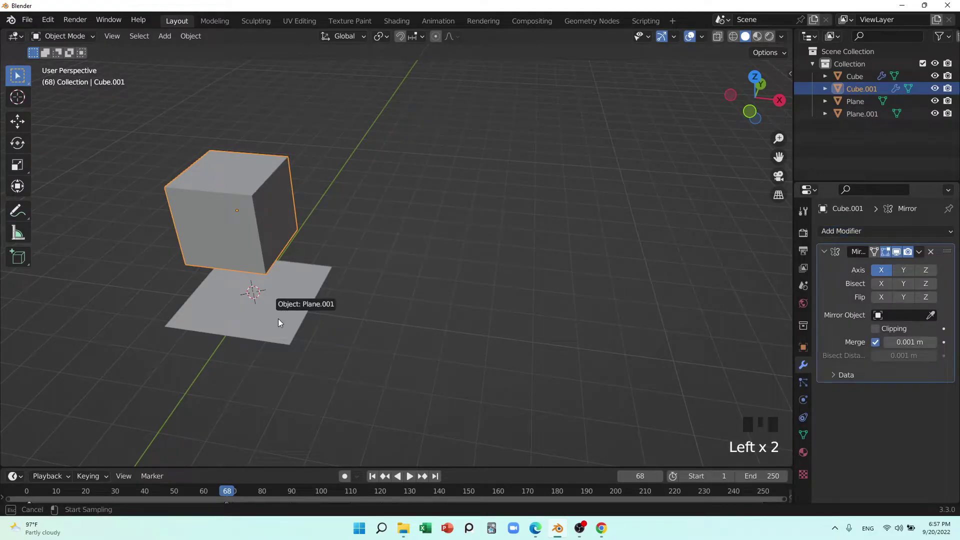
drag(397, 350, 895, 276)
click(889, 276)
click(904, 273)
click(904, 274)
click(930, 271)
Inspect the mirrored result and set the modifier to mirror along Y only.
drag(470, 352, 458, 338)
scroll(down, 3)
drag(441, 367, 439, 372)
scroll(down, 3)
drag(436, 316, 905, 272)
click(904, 272)
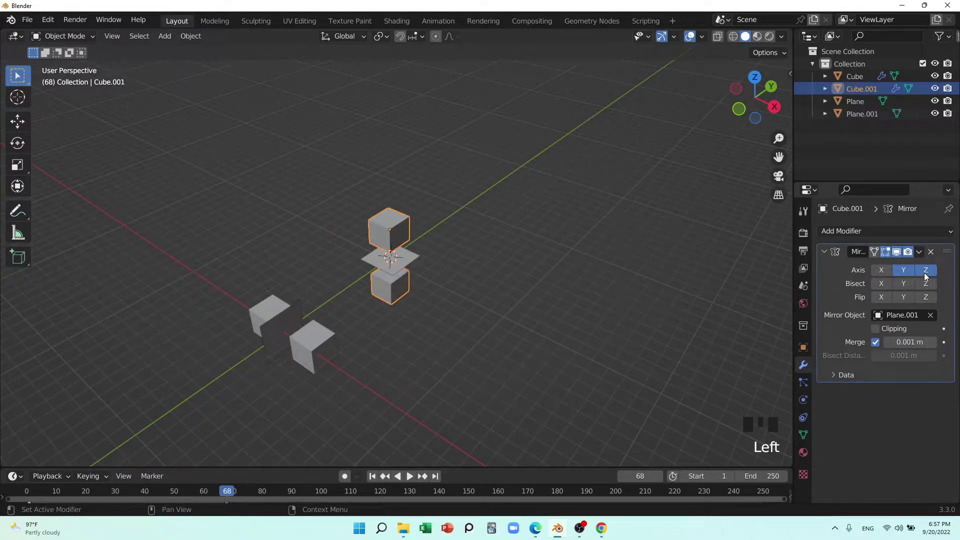
click(927, 275)
Enter edit mode on the cube and start moving its mesh.
scroll(up, 3)
drag(453, 286, 459, 230)
key(Tab)
key(g)
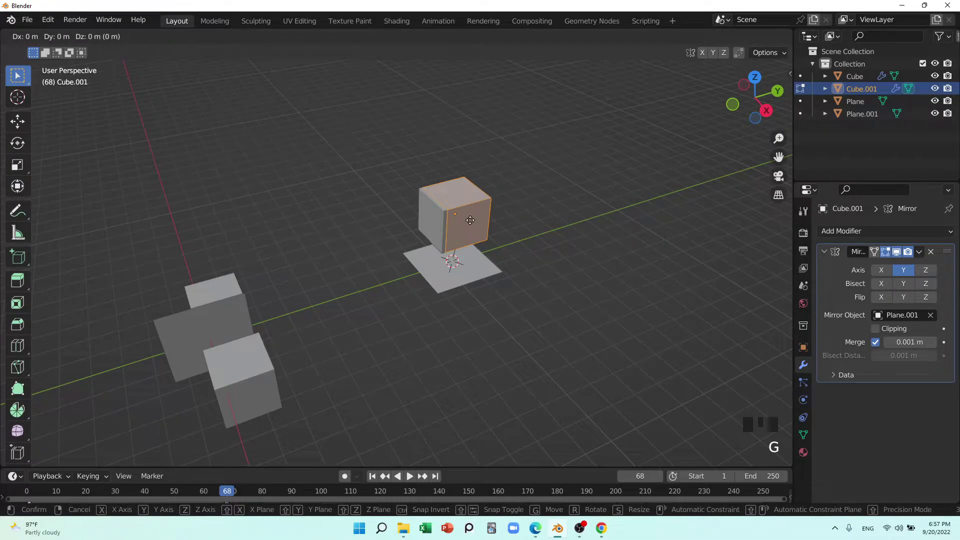
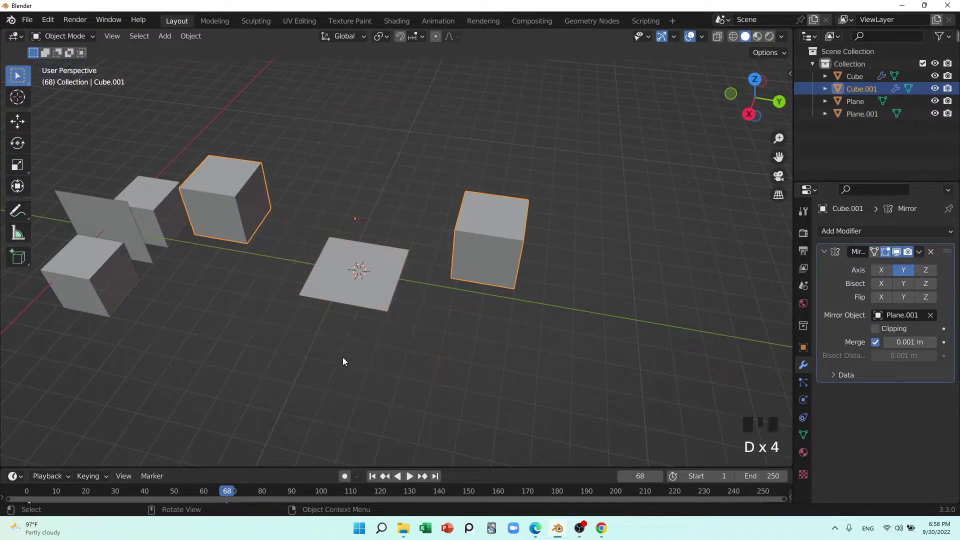
Draw annotation arrows and a circle over the mirror setups with the Annotate tool.
key(d)
drag(321, 395, 406, 154)
key(d)
key(d)
key(d)
drag(478, 315, 497, 327)
key(d)
key(d)
key(d)
drag(517, 314, 608, 342)
key(d)
key(d)
key(d)
drag(304, 282, 211, 286)
key(d)
key(d)
key(d)
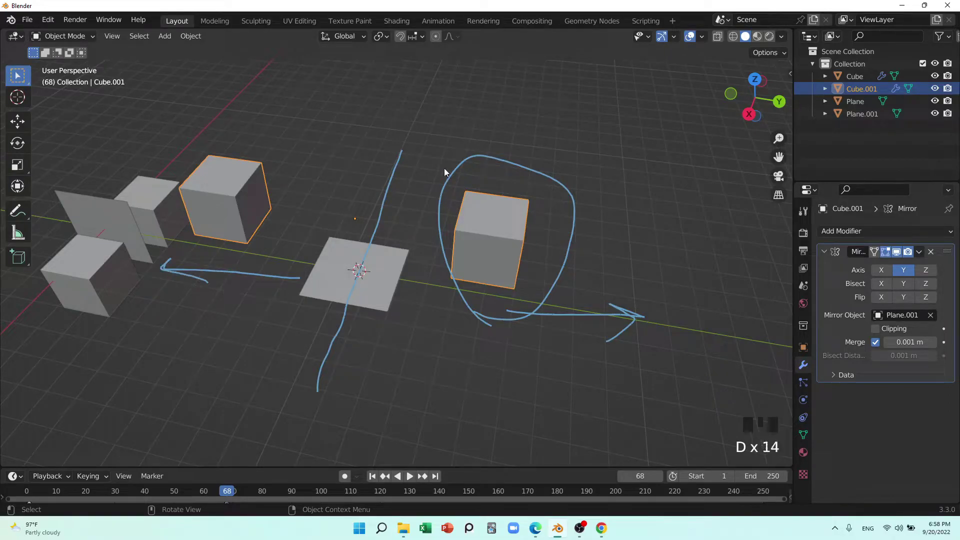
key(d)
drag(384, 255, 358, 255)
key(d)
key(d)
key(d)
drag(379, 270, 241, 186)
key(d)
key(d)
key(d)
key(d)
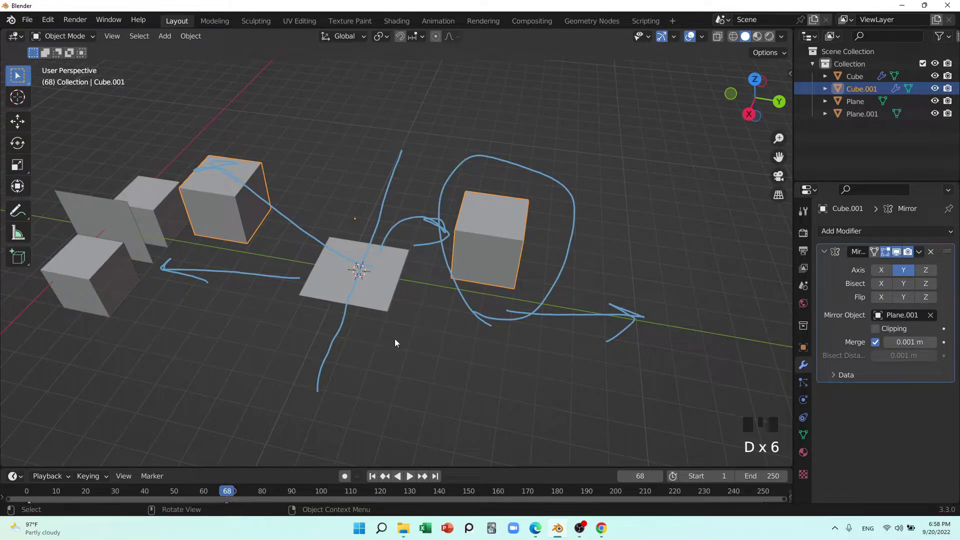
drag(356, 301, 370, 325)
Duplicate the flat plane and drag the copy apart to start a third setup.
scroll(down, 3)
click(387, 306)
scroll(down, 3)
drag(369, 331, 397, 284)
Duplicate the plane as Plane.002 and slide it along the Y axis.
key(shift+d)
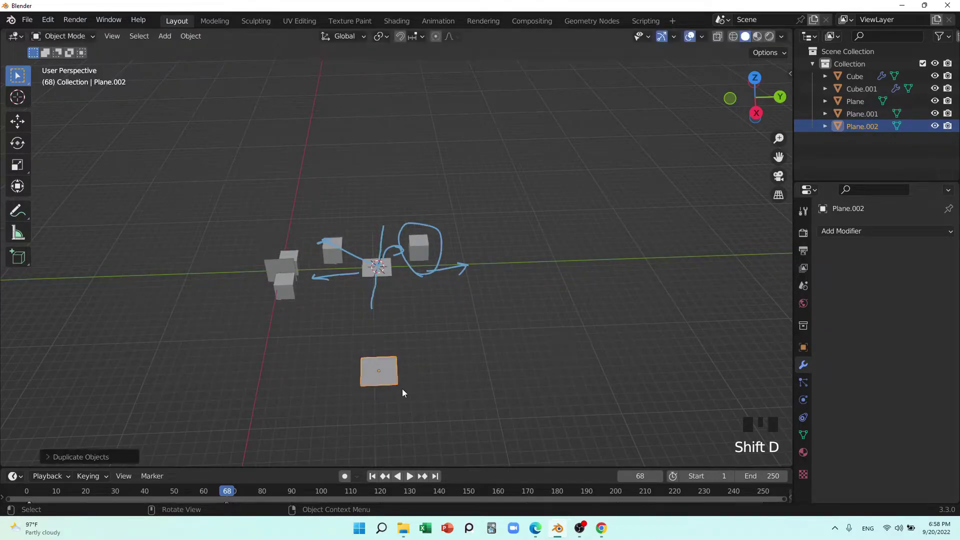
key(g)
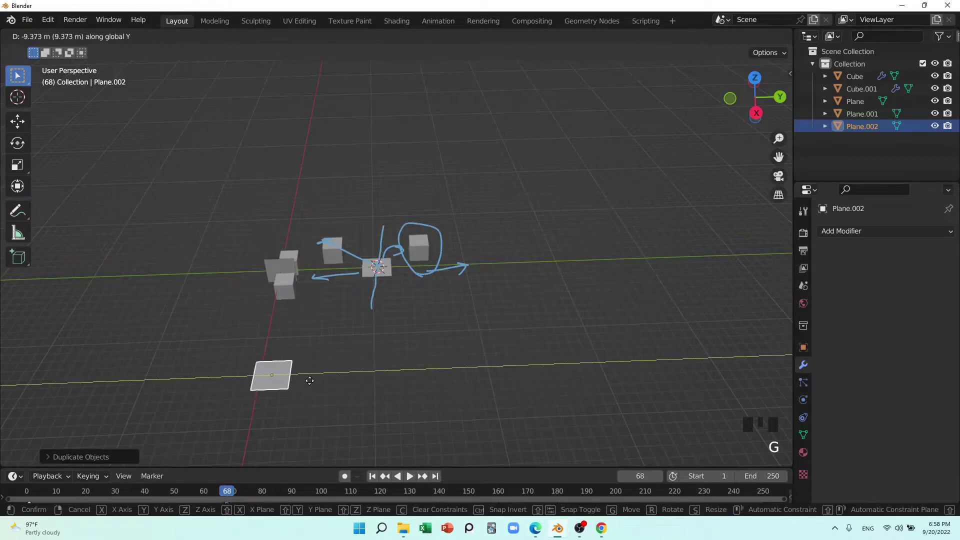
drag(266, 407, 395, 362)
scroll(up, 3)
drag(393, 382, 348, 299)
right_click(347, 298)
Add a new cube via Shift+A and move it beside the third plane.
key(shift+a)
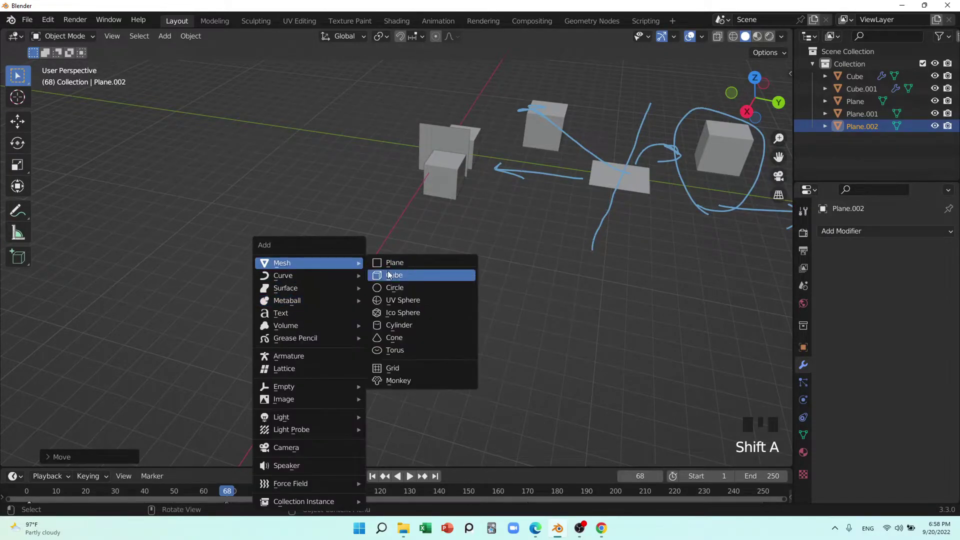
key(g)
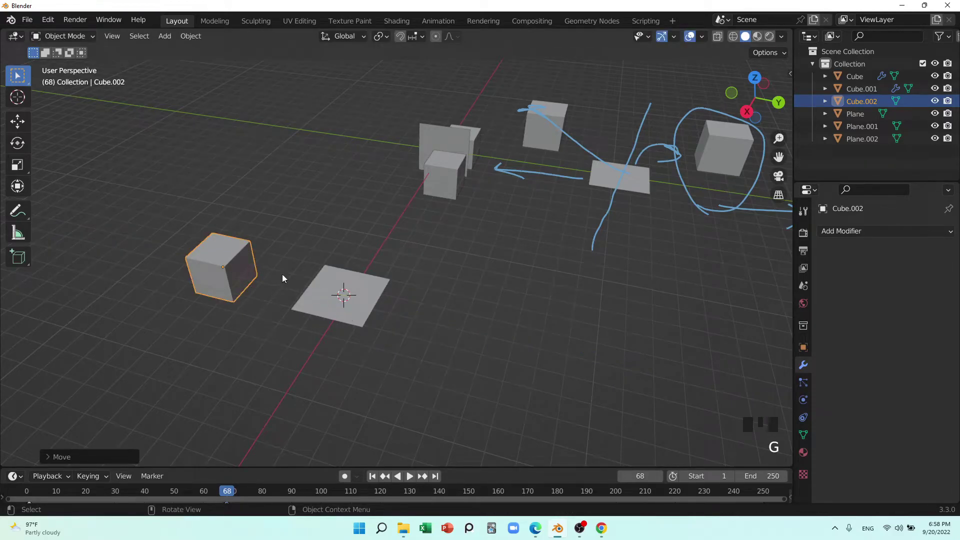
key(ctrl+z)
key(g)
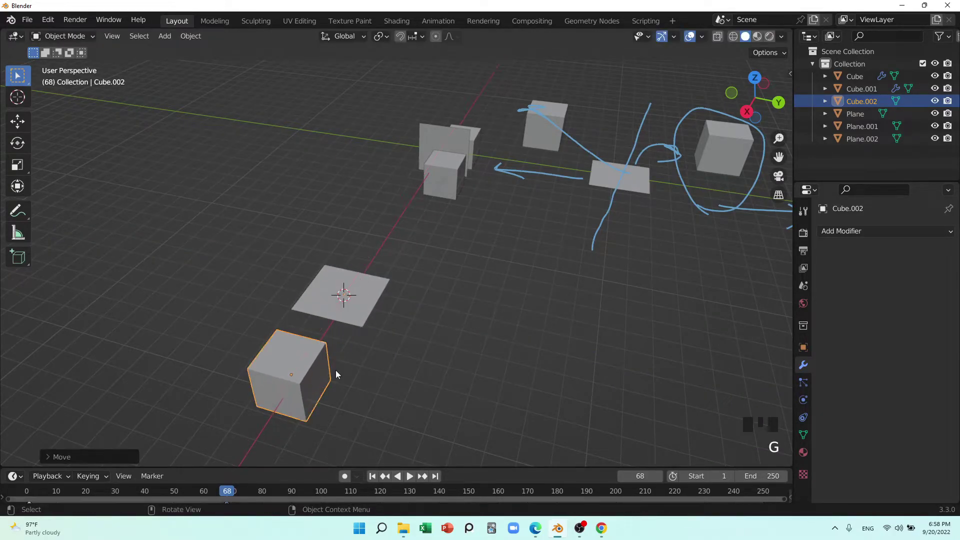
drag(440, 353, 297, 250)
scroll(up, 3)
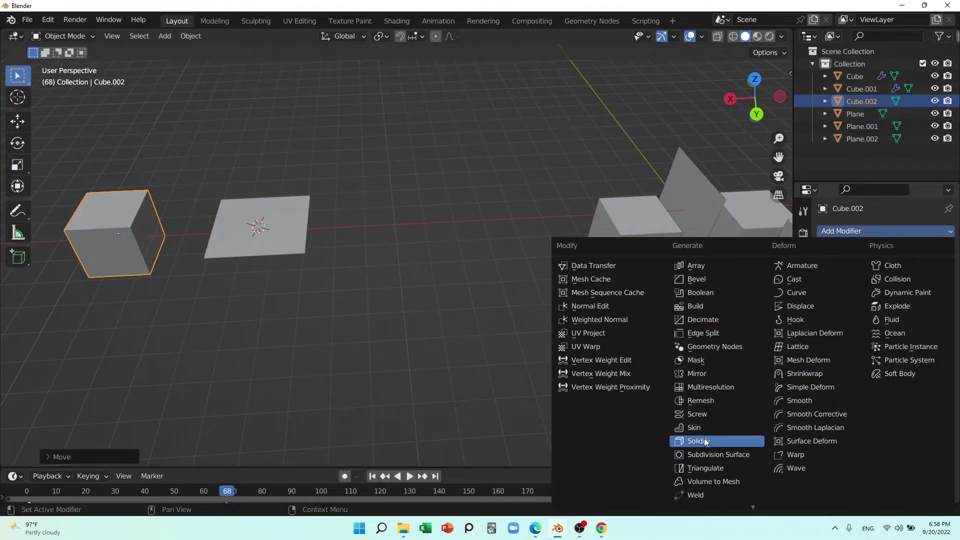
Give the cube a Mirror modifier on X with Plane.002 as Mirror Object, then select everything.
drag(708, 380, 671, 377)
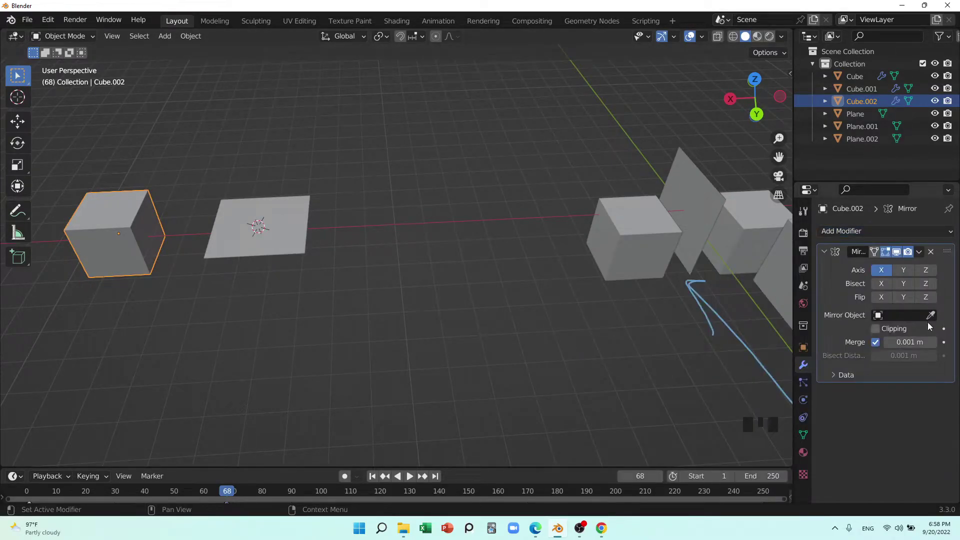
click(931, 322)
click(931, 319)
drag(422, 287, 384, 262)
scroll(down, 3)
drag(376, 276, 446, 275)
scroll(down, 3)
drag(459, 326, 533, 293)
key(a)
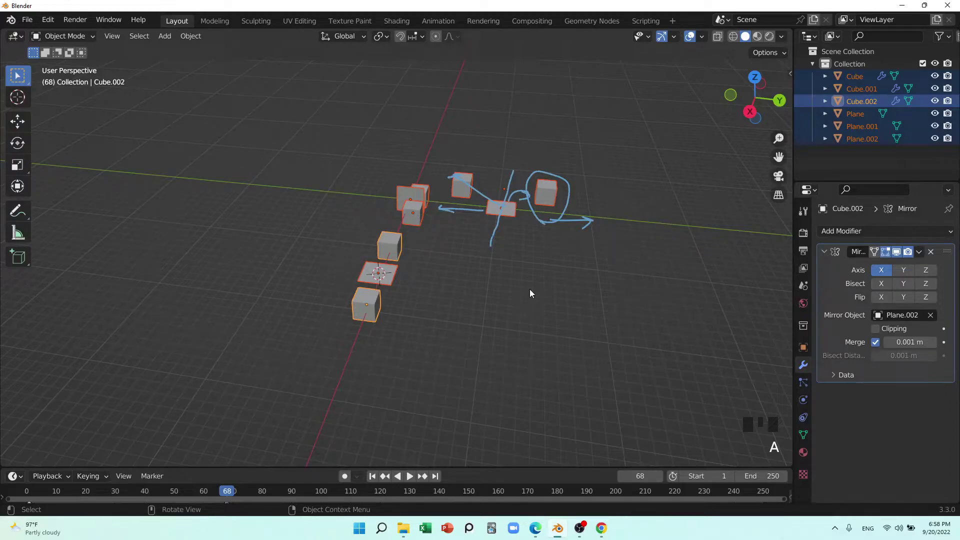
Delete every selected object and clear the annotation strokes, leaving an empty scene.
key(x)
drag(459, 291, 453, 231)
key(d)
drag(410, 214, 416, 243)
scroll(up, 3)
key(shift+c)
drag(381, 262, 480, 307)
scroll(up, 3)
drag(528, 316, 426, 287)
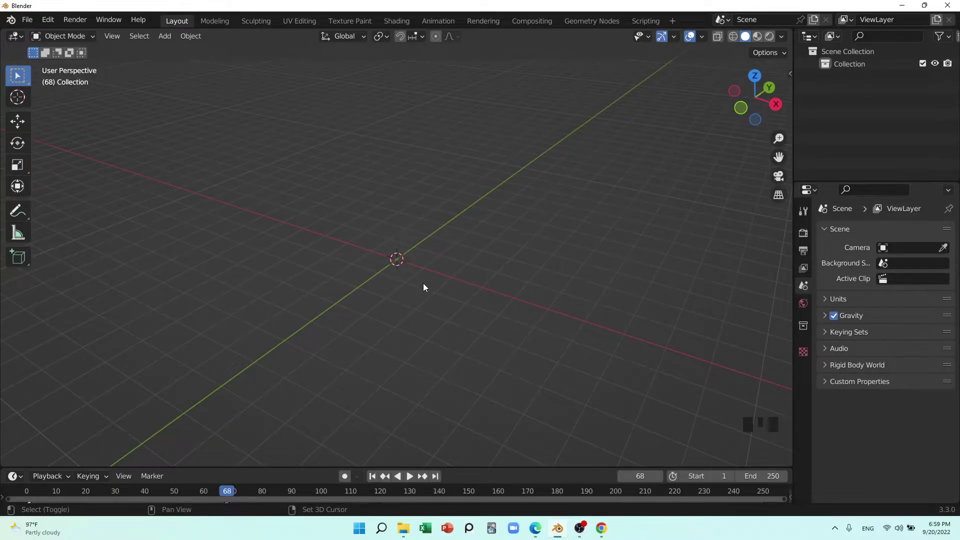
key(shift+a)
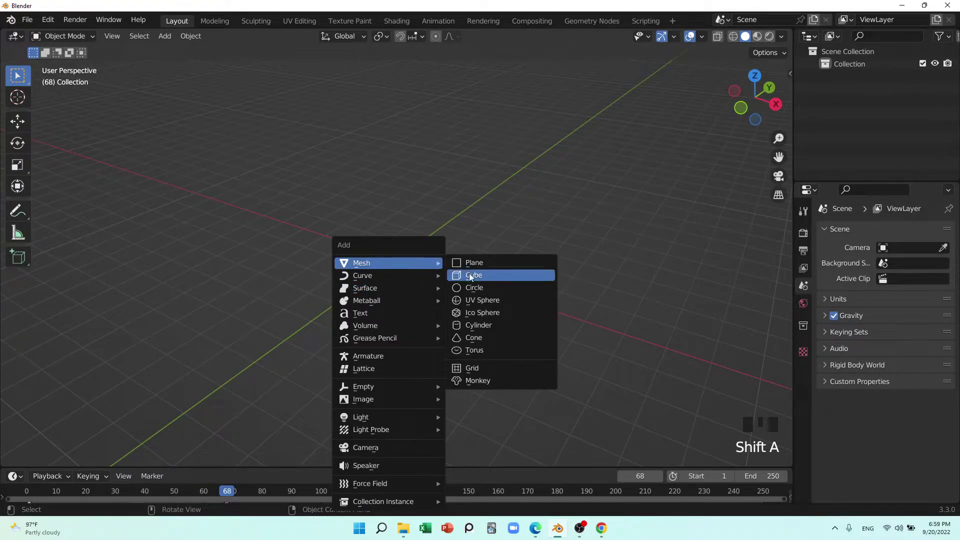
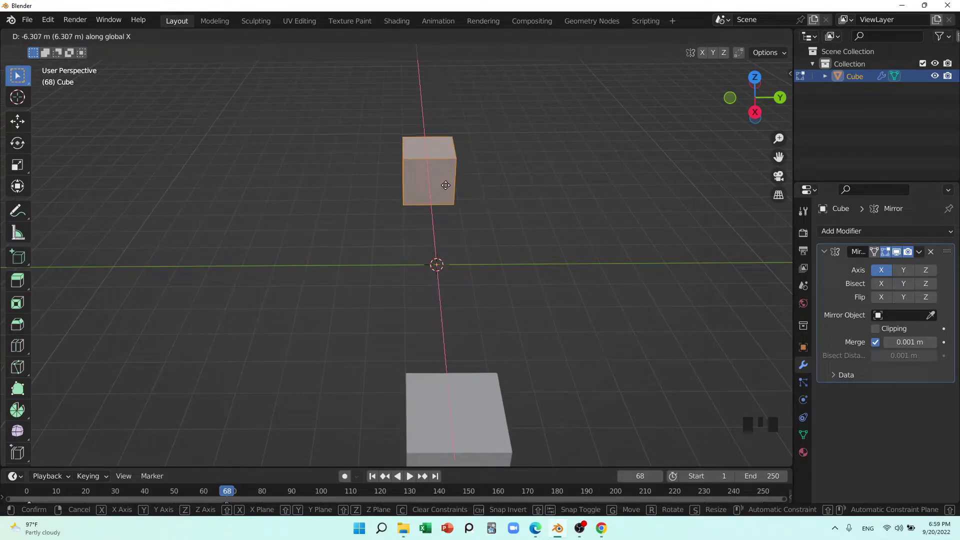
key(g)
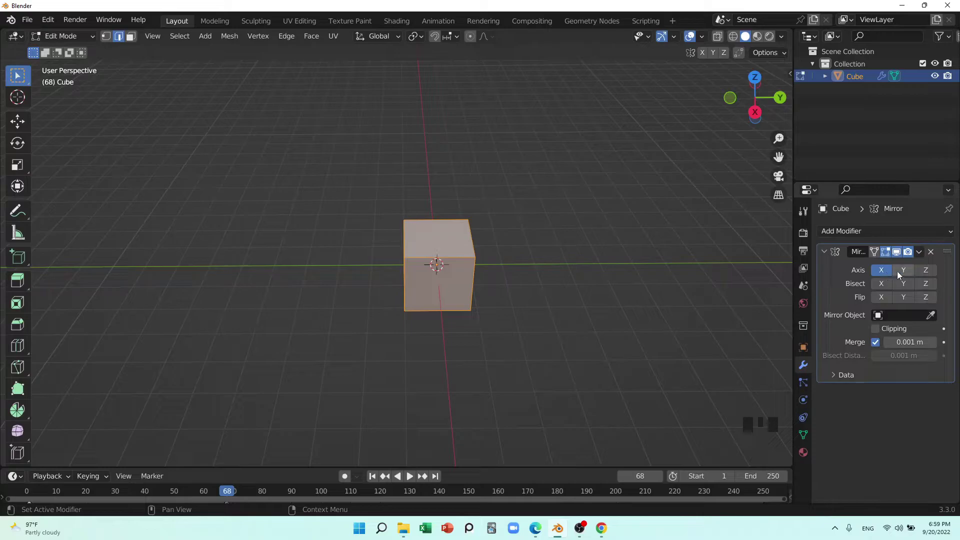
click(905, 273)
click(885, 273)
key(g)
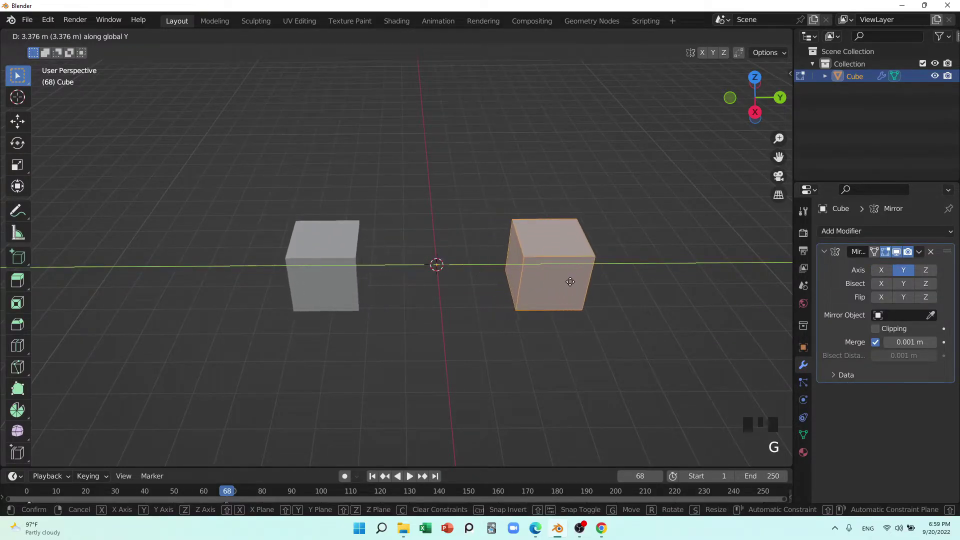
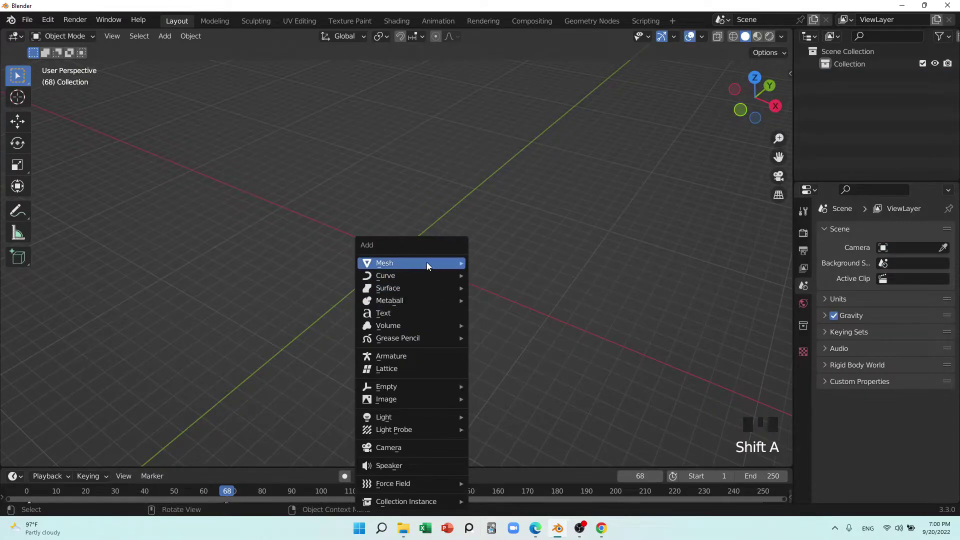
Add a cube and squash it along Z into a thin slab.
drag(346, 356, 376, 334)
scroll(up, 3)
drag(426, 328, 606, 331)
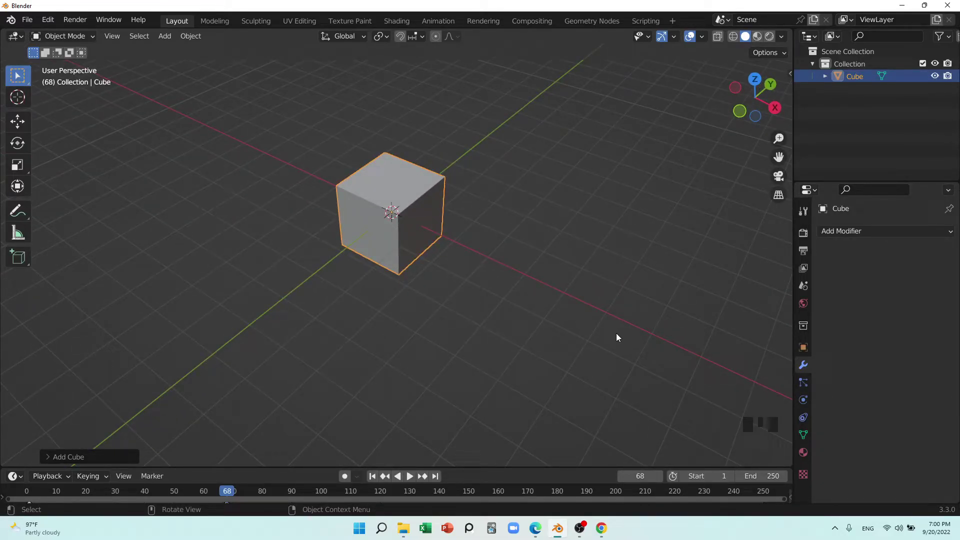
key(s)
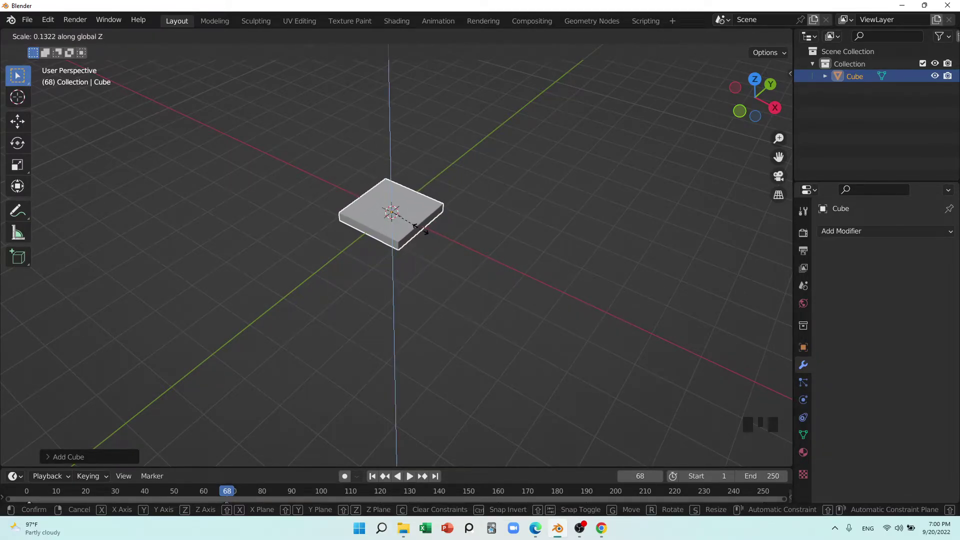
drag(402, 271, 404, 263)
scroll(up, 3)
drag(539, 291, 424, 315)
scroll(down, 3)
drag(485, 342, 418, 285)
scroll(up, 3)
Stretch the slab along X and Y into a wide rectangular tabletop.
key(s)
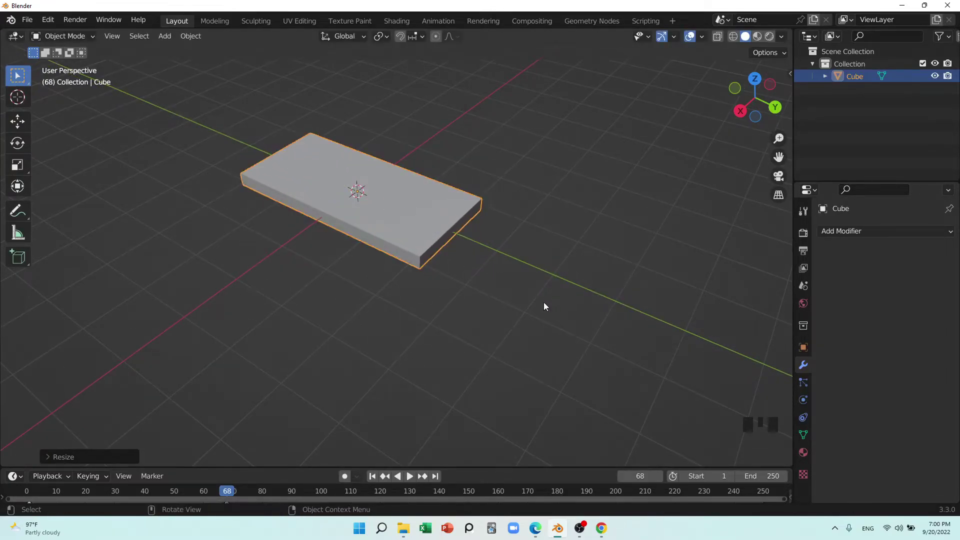
key(s)
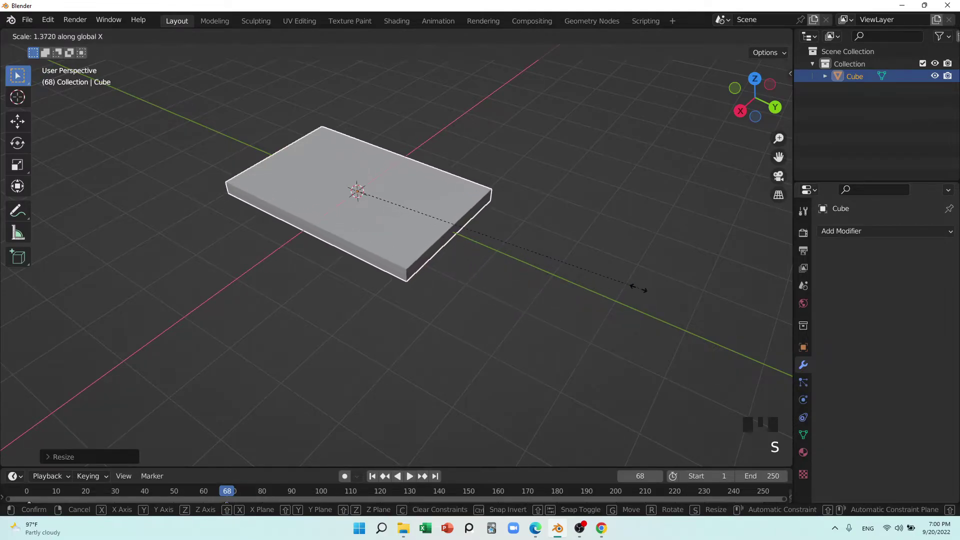
drag(478, 314, 415, 254)
right_click(415, 253)
key(shift+a)
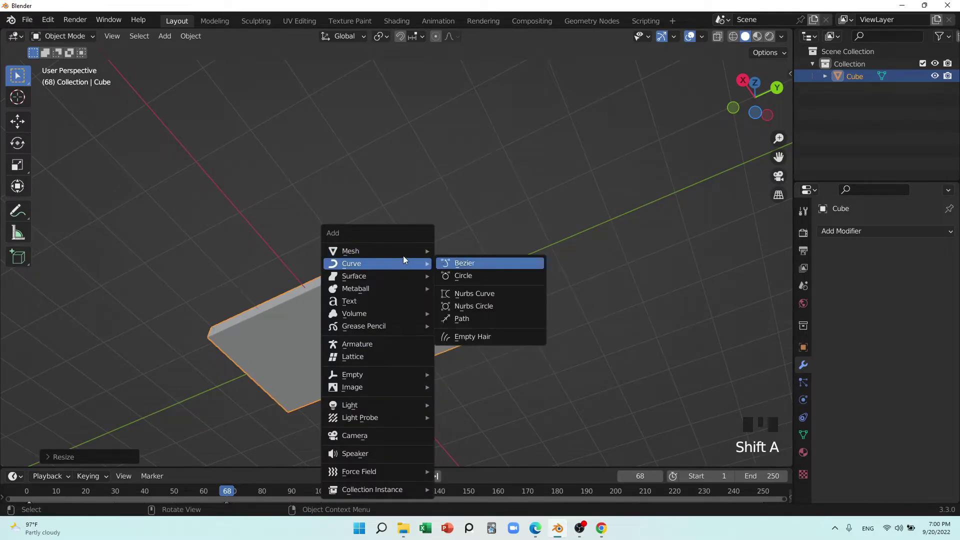
Add a second cube and scale it into a thin tall post for a leg.
scroll(down, 3)
drag(451, 285, 574, 390)
key(s)
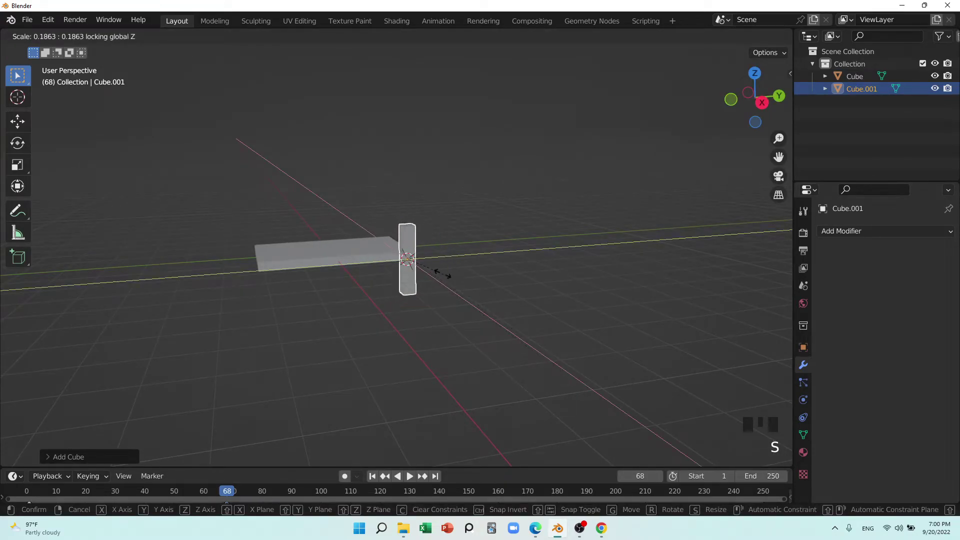
drag(453, 281, 410, 276)
scroll(up, 3)
Move the leg with G until it stands under one corner of the tabletop.
key(g)
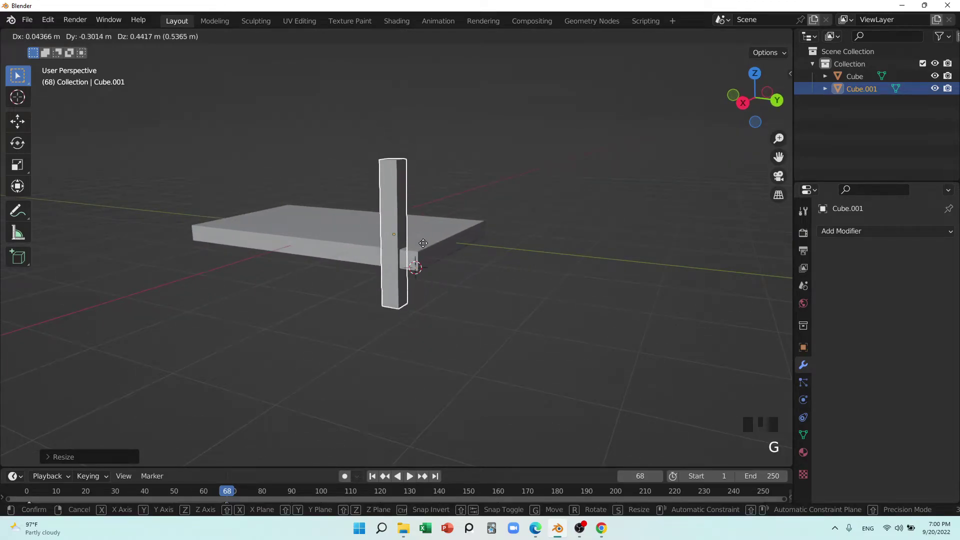
scroll(up, 3)
key(g)
scroll(up, 3)
drag(454, 350, 426, 43)
drag(426, 43, 401, 281)
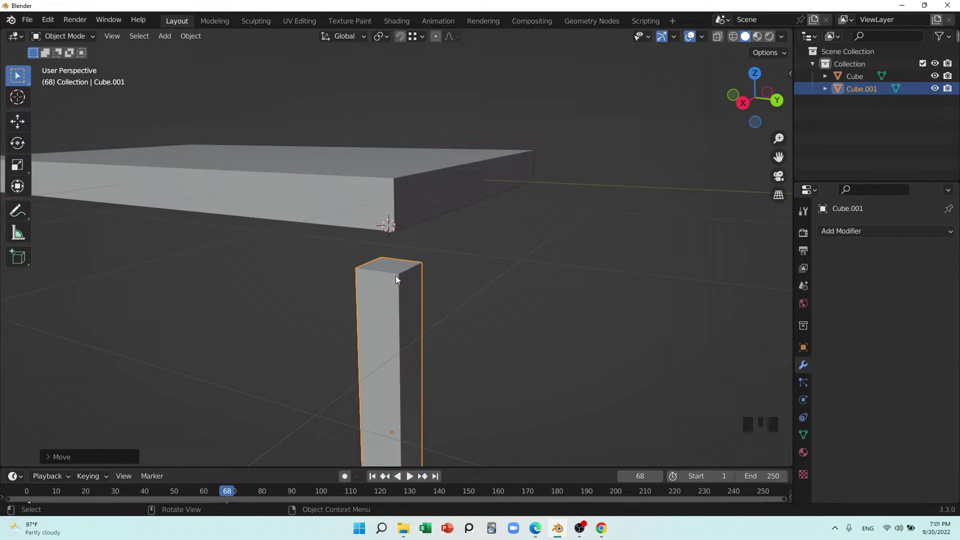
key(g)
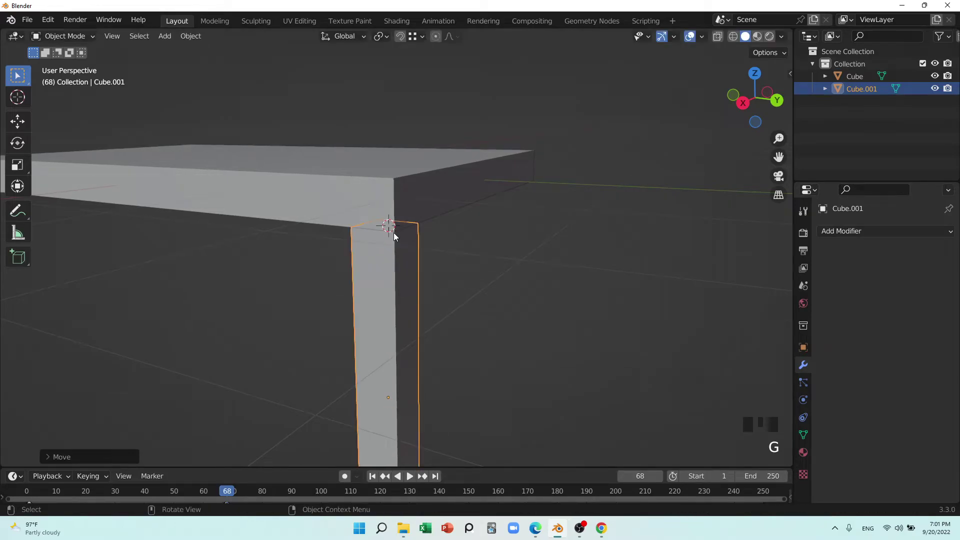
scroll(down, 3)
drag(503, 278, 364, 234)
scroll(up, 3)
scroll(up, 3)
Add a Mirror modifier to the leg with the tabletop Cube as Mirror Object.
scroll(down, 3)
drag(414, 295, 857, 239)
click(480, 375)
drag(495, 366, 398, 288)
click(397, 288)
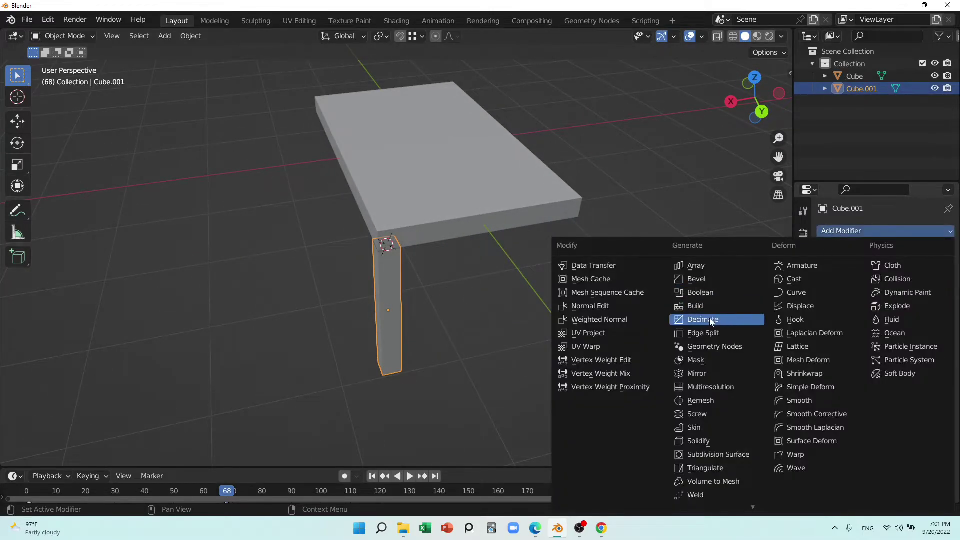
drag(706, 373, 553, 365)
drag(551, 367, 931, 321)
click(931, 321)
drag(627, 388, 558, 353)
Enable the Y axis as well so four legs appear, and check them from several angles.
scroll(down, 3)
drag(555, 352, 906, 276)
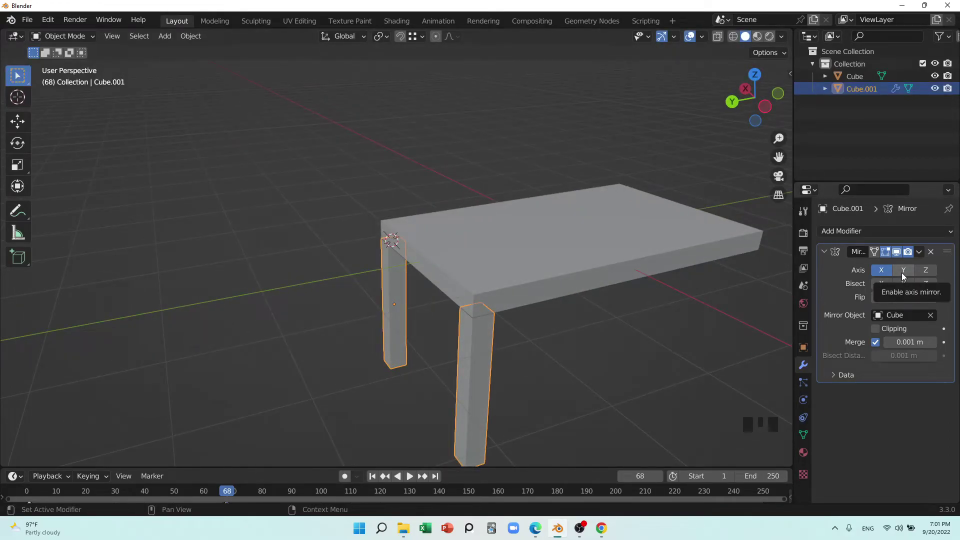
click(904, 275)
drag(604, 311, 437, 141)
click(437, 141)
scroll(down, 3)
drag(447, 248, 465, 334)
click(465, 335)
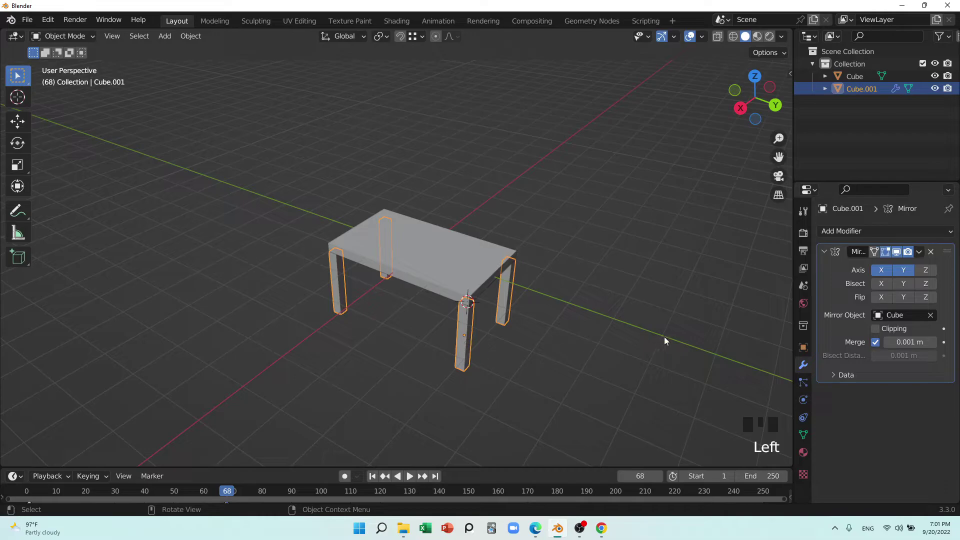
click(464, 265)
click(469, 333)
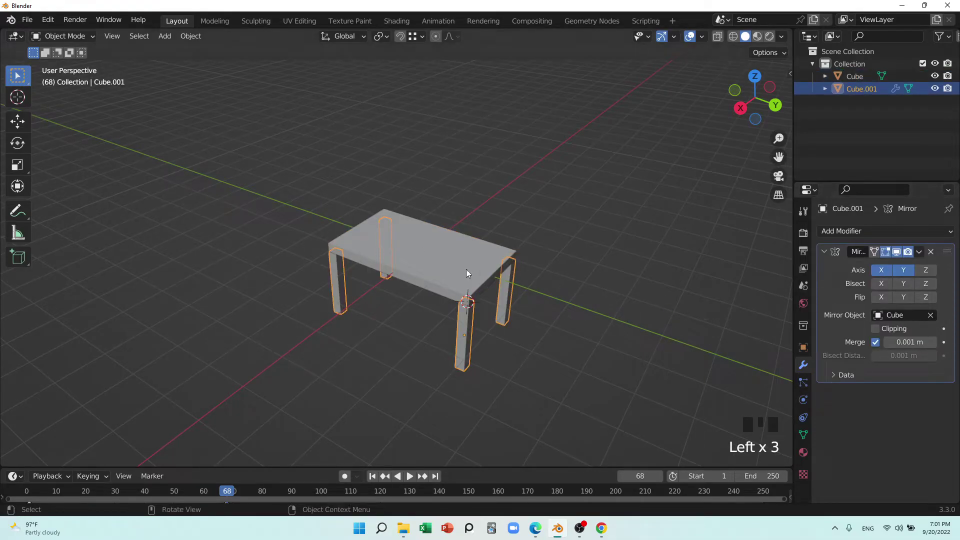
click(463, 272)
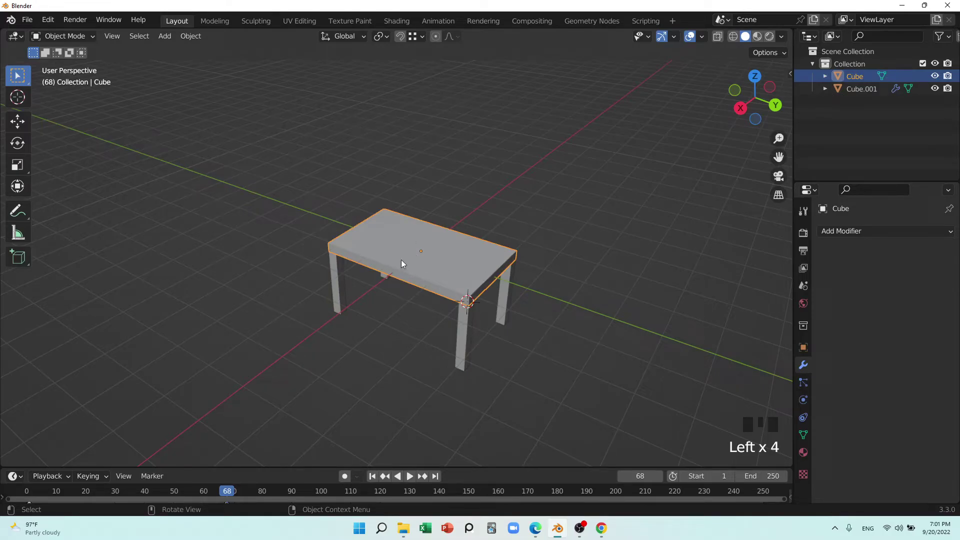
drag(408, 310, 454, 270)
scroll(down, 3)
drag(514, 283, 426, 259)
click(427, 259)
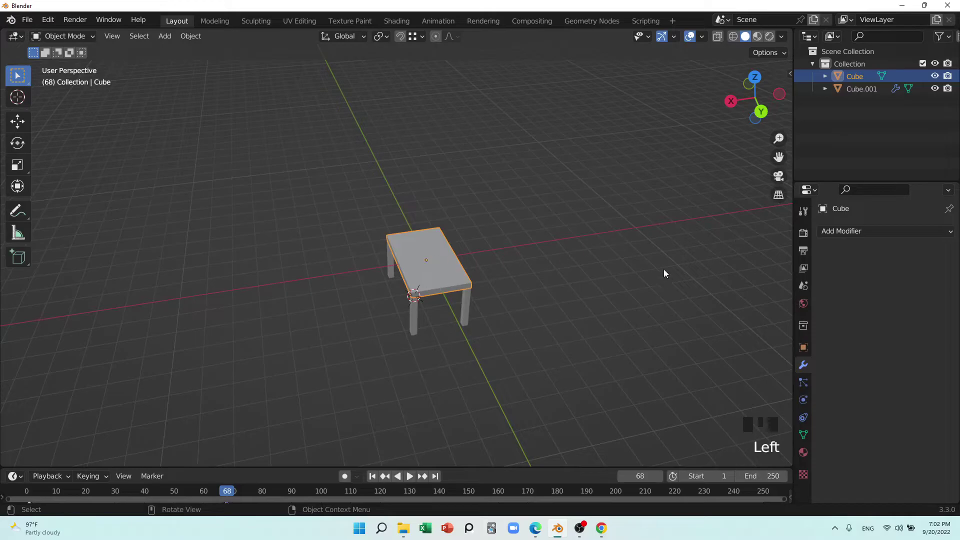
click(469, 302)
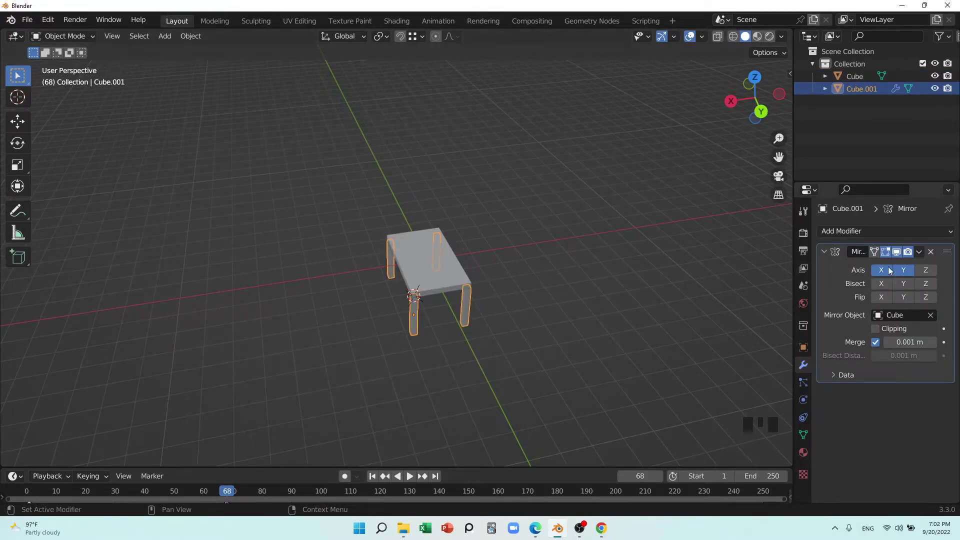
drag(923, 256, 950, 269)
key(shift+s)
key(shift+d)
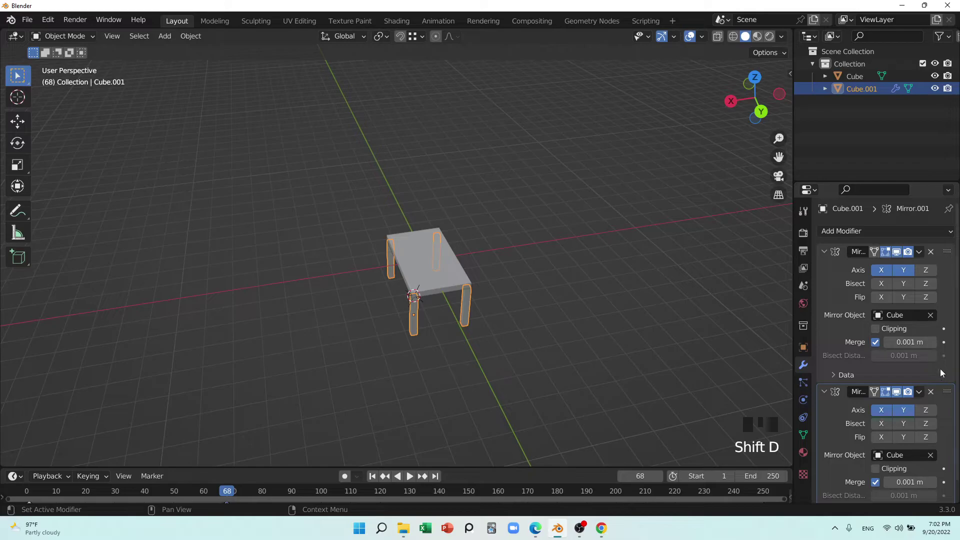
drag(935, 391, 947, 273)
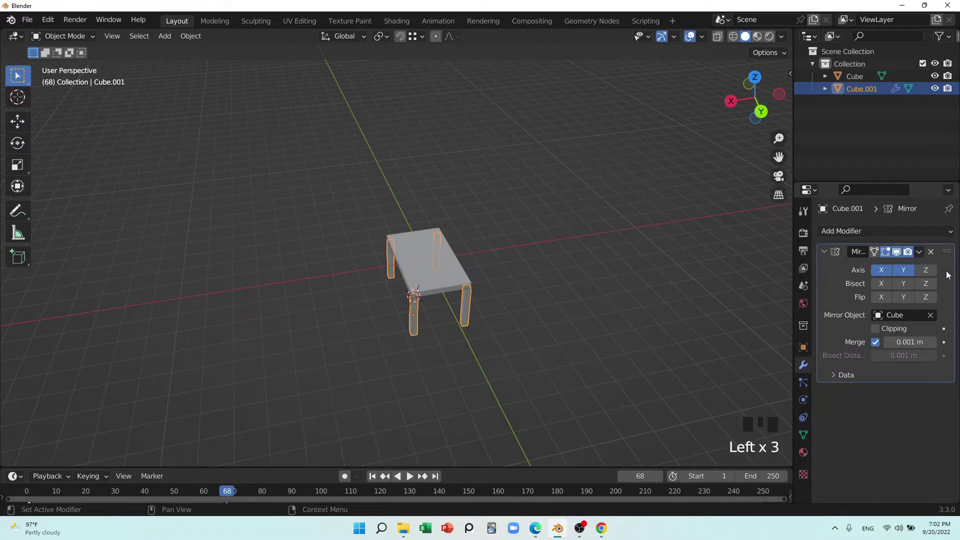
key(ctrl+a)
scroll(down, 3)
drag(556, 319, 452, 316)
scroll(up, 3)
click(504, 358)
drag(502, 357, 468, 320)
click(467, 320)
click(435, 281)
click(407, 325)
click(413, 292)
drag(455, 295, 792, 126)
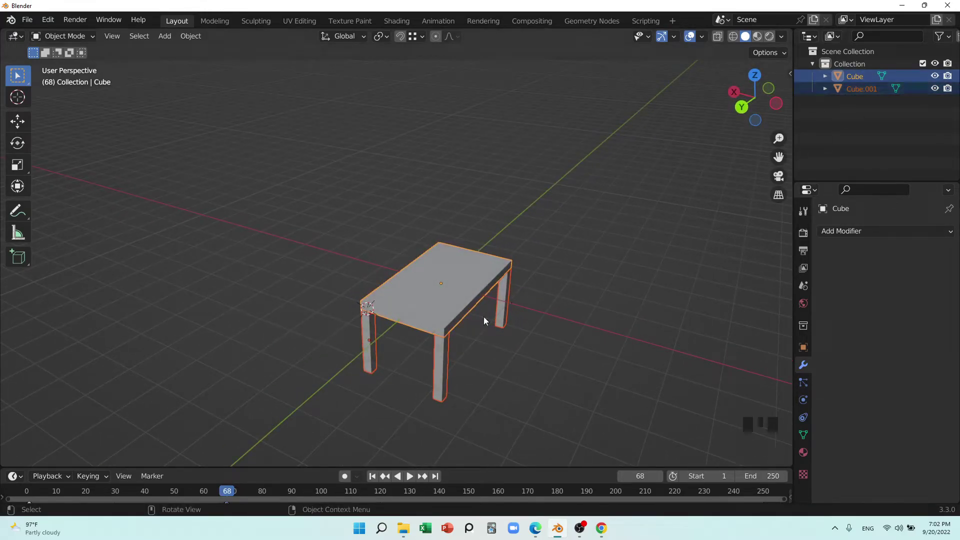
drag(407, 331, 420, 335)
Move the table along X away from the centre, duplicate it with Shift+D and undo the copy.
key(g)
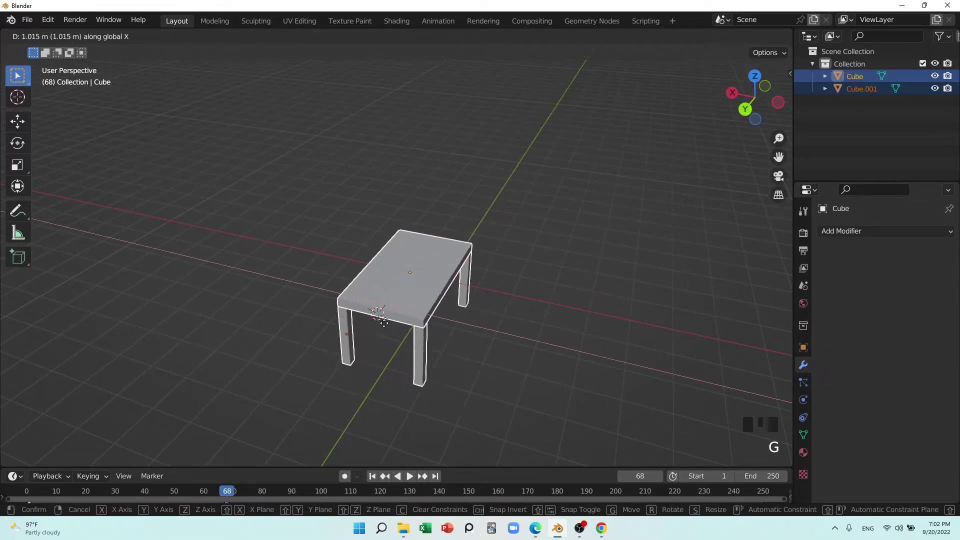
scroll(down, 3)
drag(378, 349, 380, 370)
scroll(up, 3)
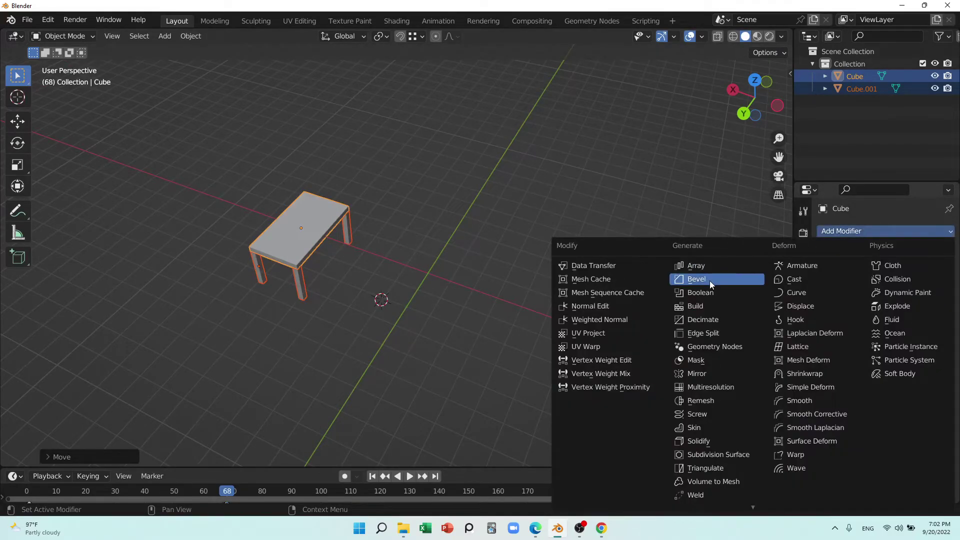
drag(471, 303, 358, 271)
key(shift+d)
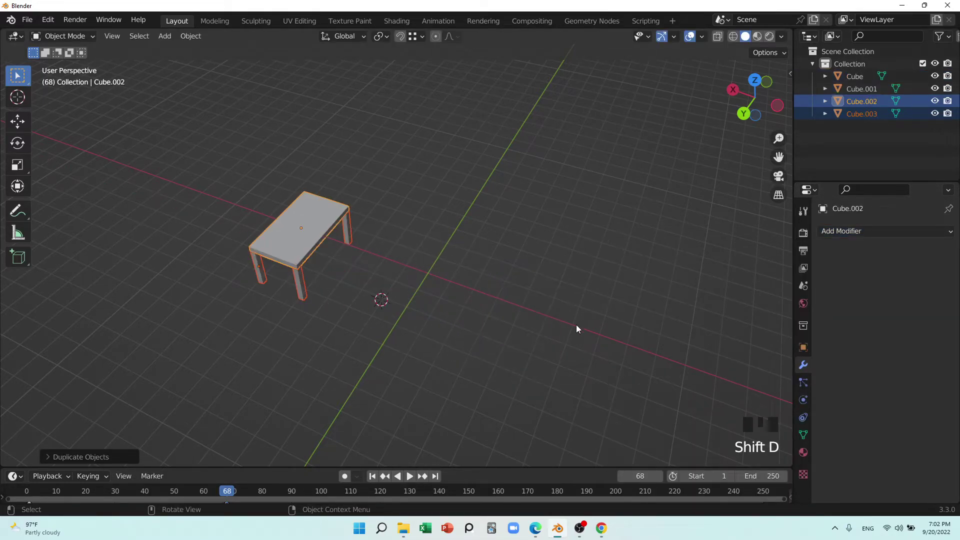
key(ctrl+z)
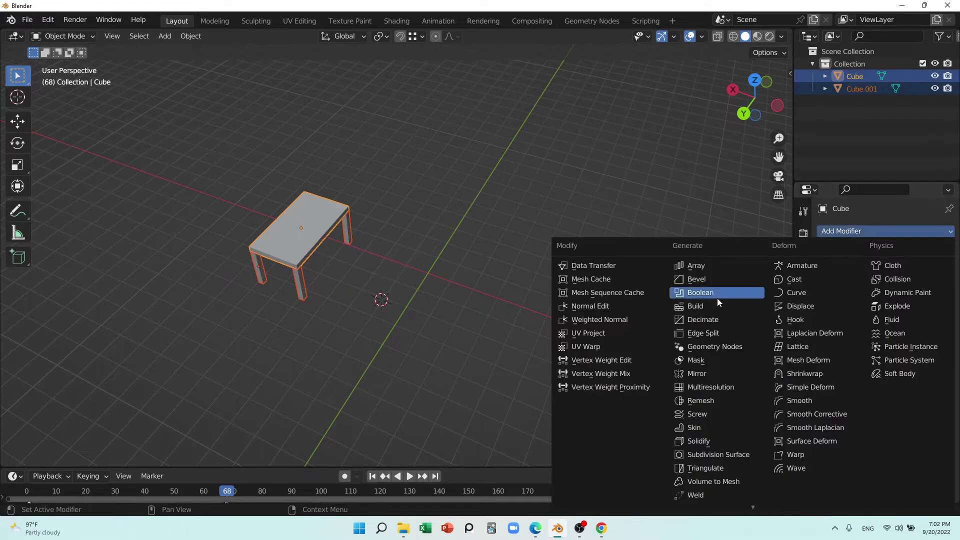
drag(710, 373, 904, 272)
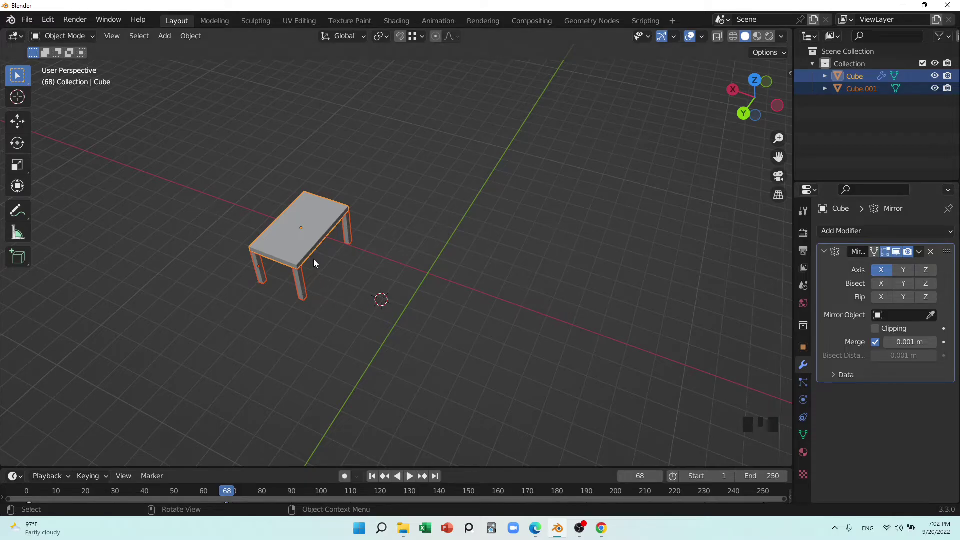
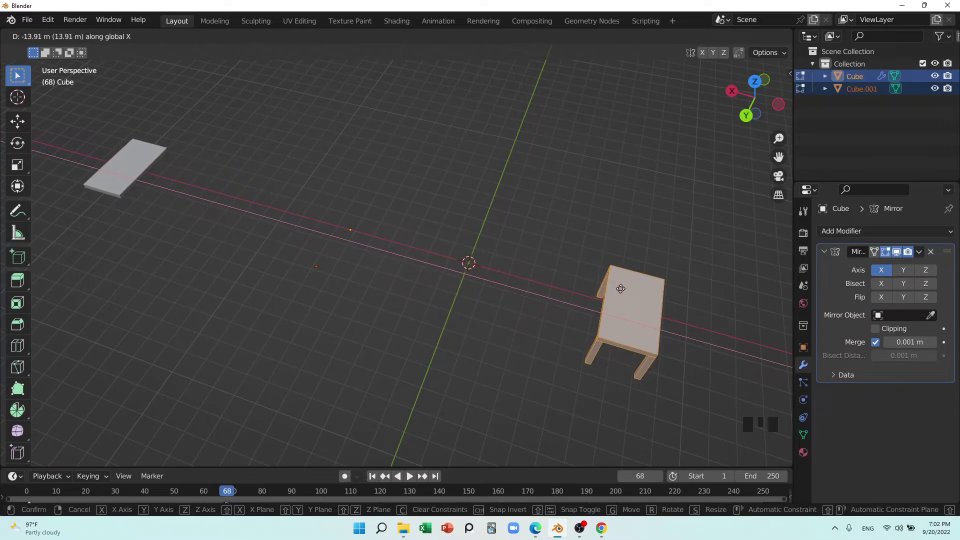
scroll(up, 3)
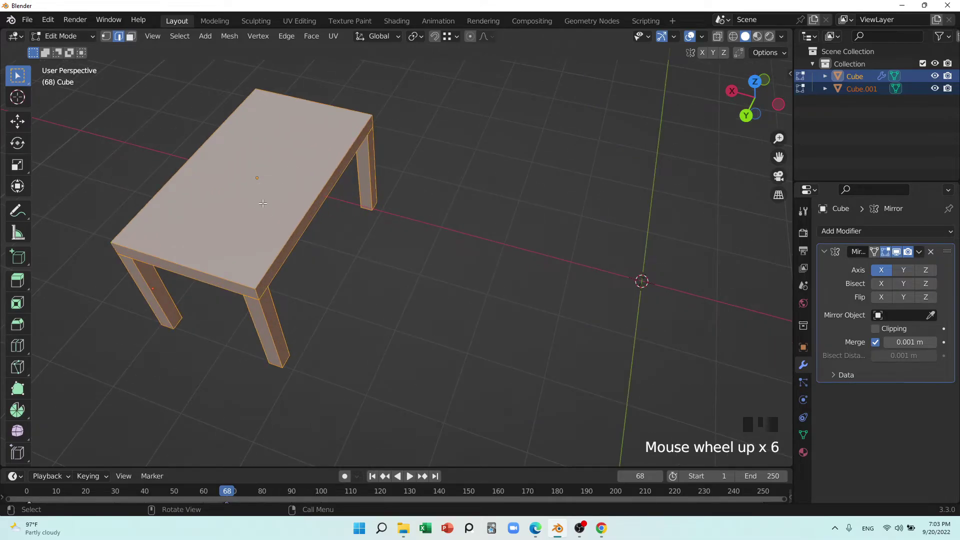
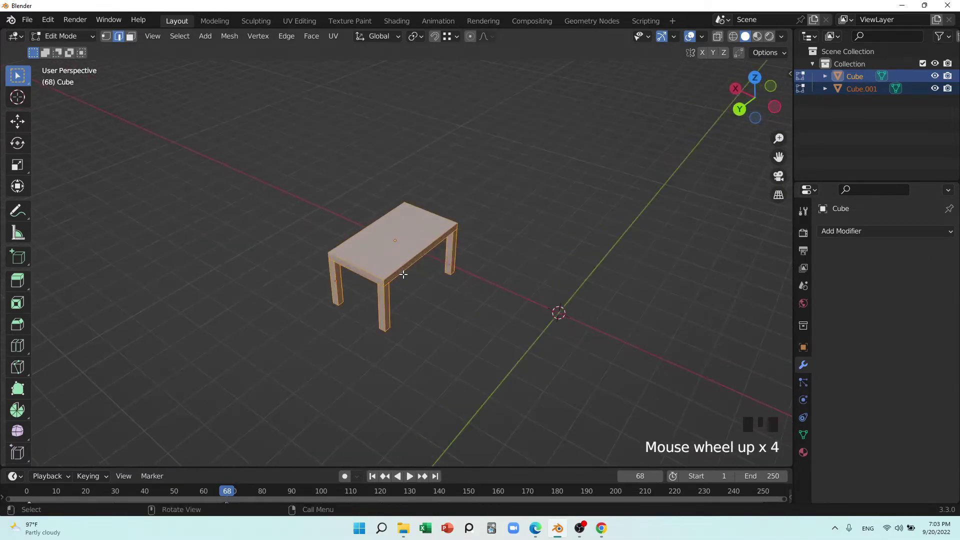
Duplicate the whole table, then undo repeatedly back to the single mirror-modified table.
key(shift+d)
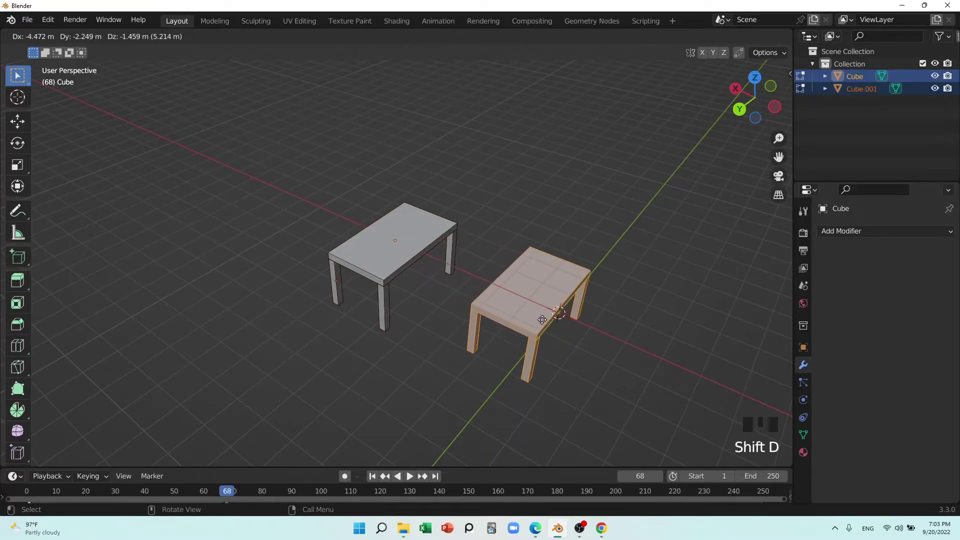
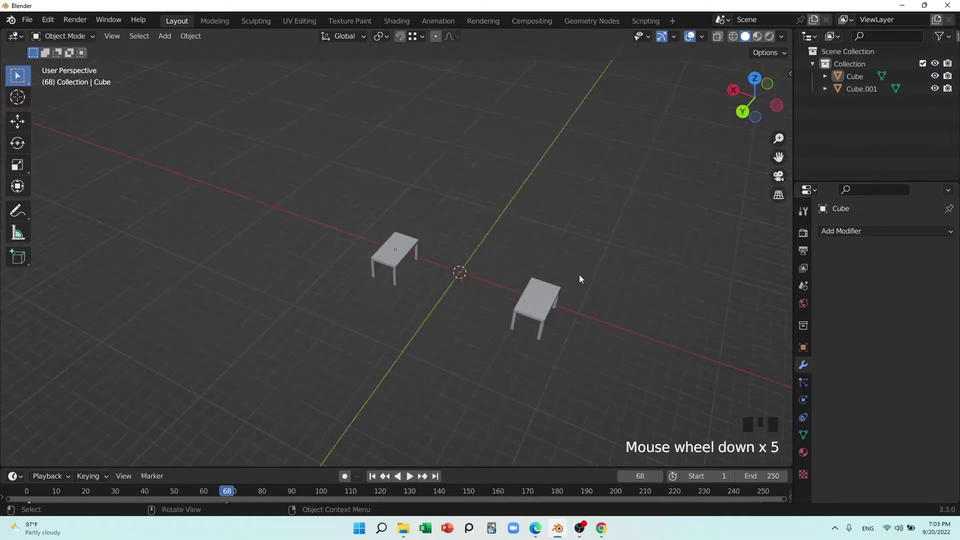
key(ctrl+z)
key(ctrl+z)
key(ctrl+z)
key(ctrl+z)
key(ctrl+z)
key(ctrl+z)
Select tabletop and legs together and parent them with Ctrl+P > Object so they move as one.
click(472, 329)
scroll(up, 3)
click(399, 307)
click(405, 267)
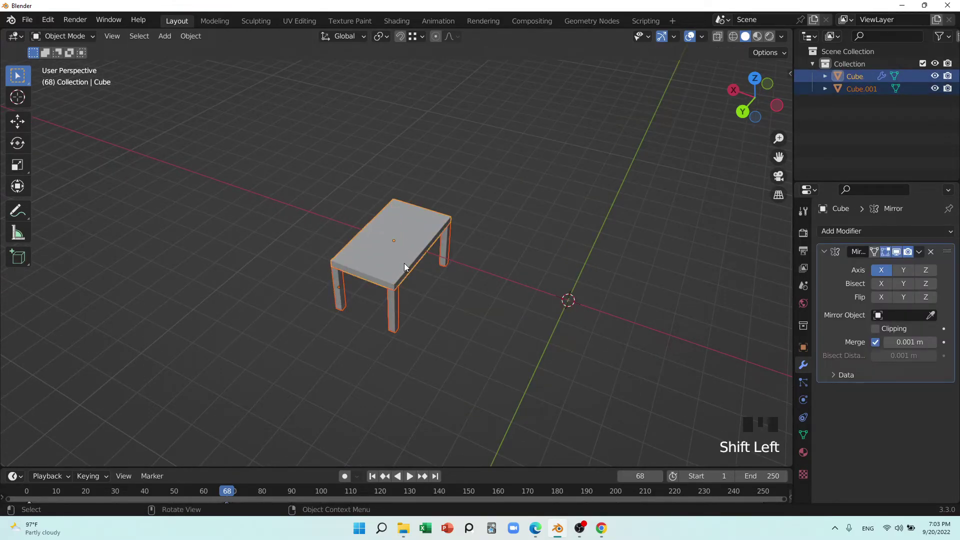
key(p)
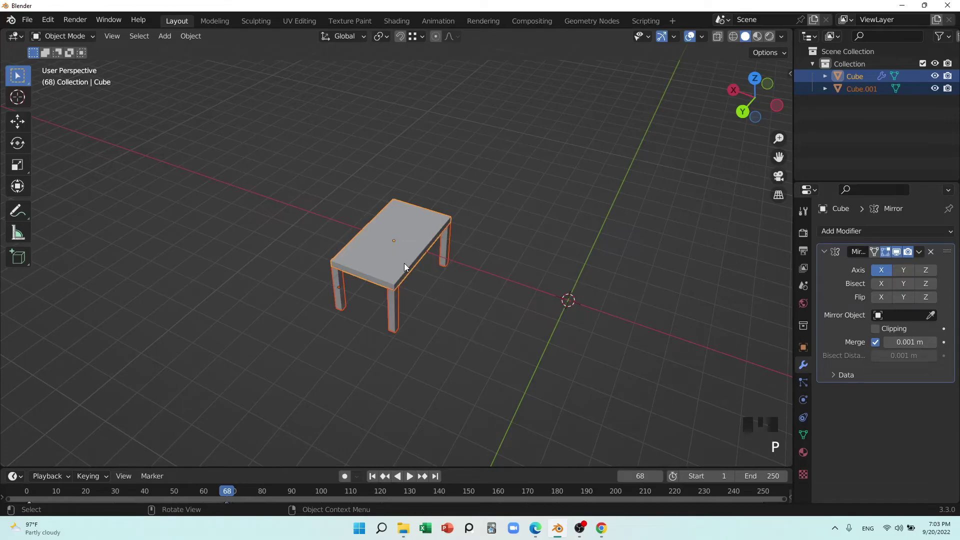
key(ctrl+p)
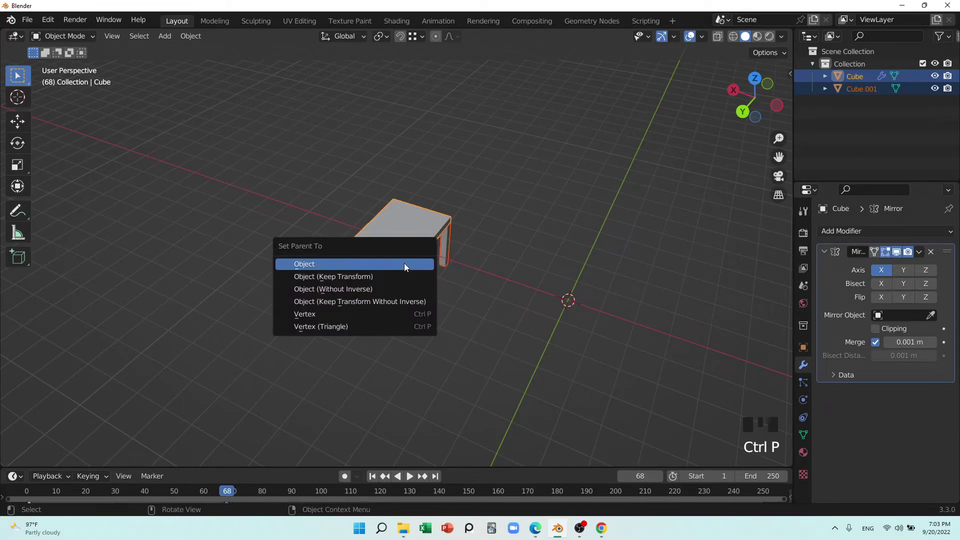
click(565, 269)
click(450, 257)
click(418, 251)
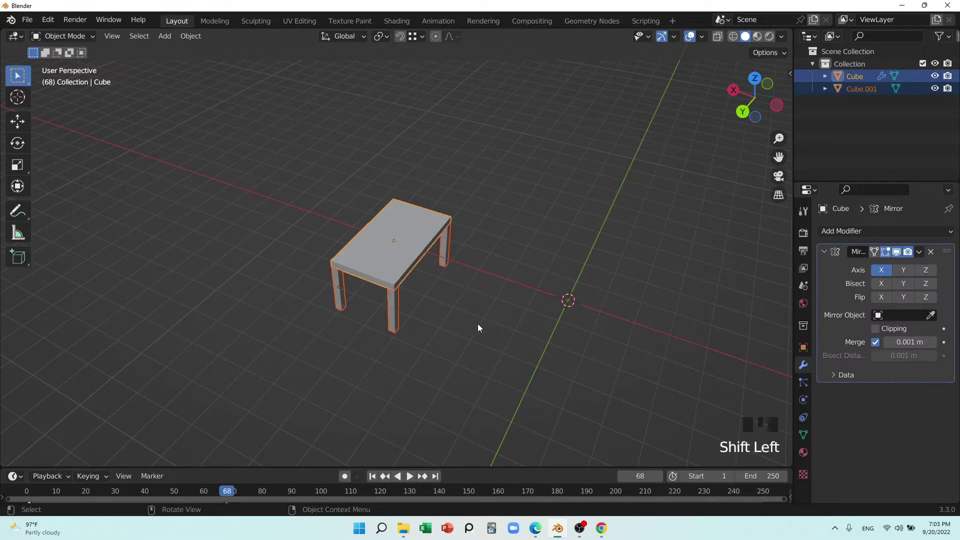
drag(481, 327, 392, 253)
scroll(up, 3)
right_click(396, 238)
Add a cube by mistake, shrink it and delete it.
key(shift+a)
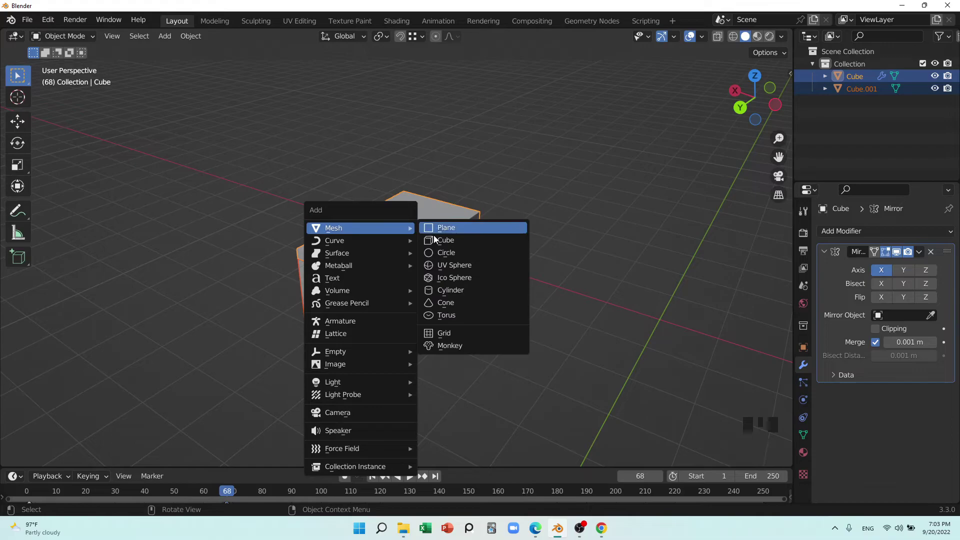
key(s)
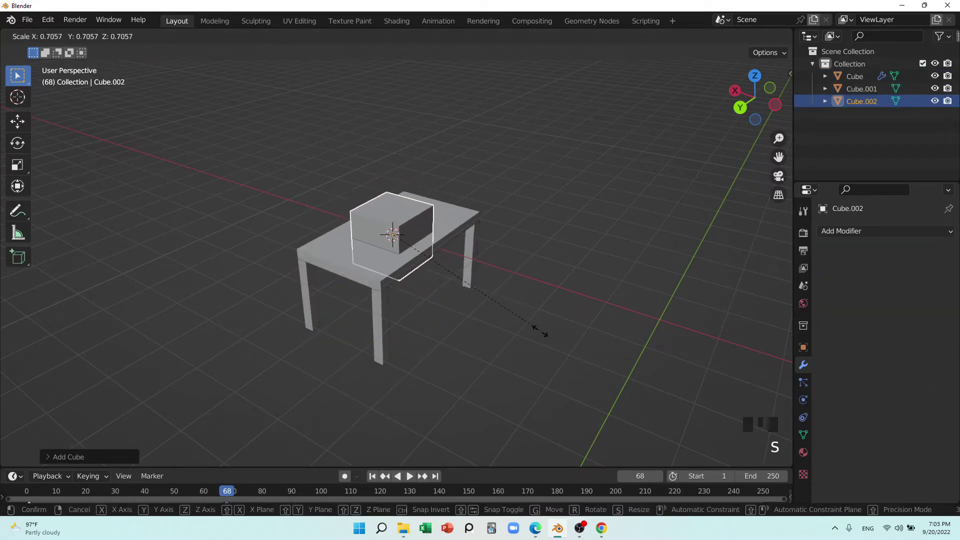
key(Delete)
Add a cylinder, scale it down, raise it onto the tabletop and shrink its top ring into a cone.
key(shift+a)
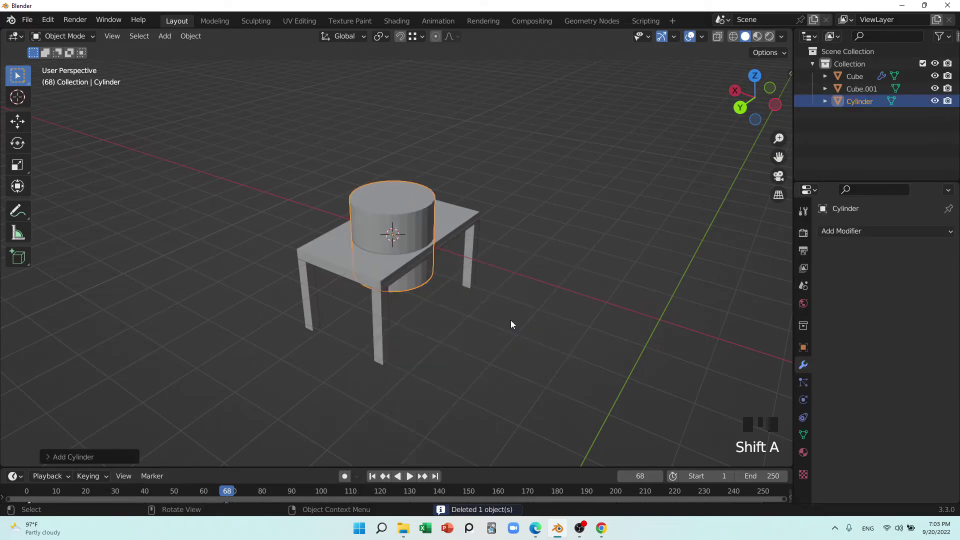
key(s)
scroll(up, 3)
key(g)
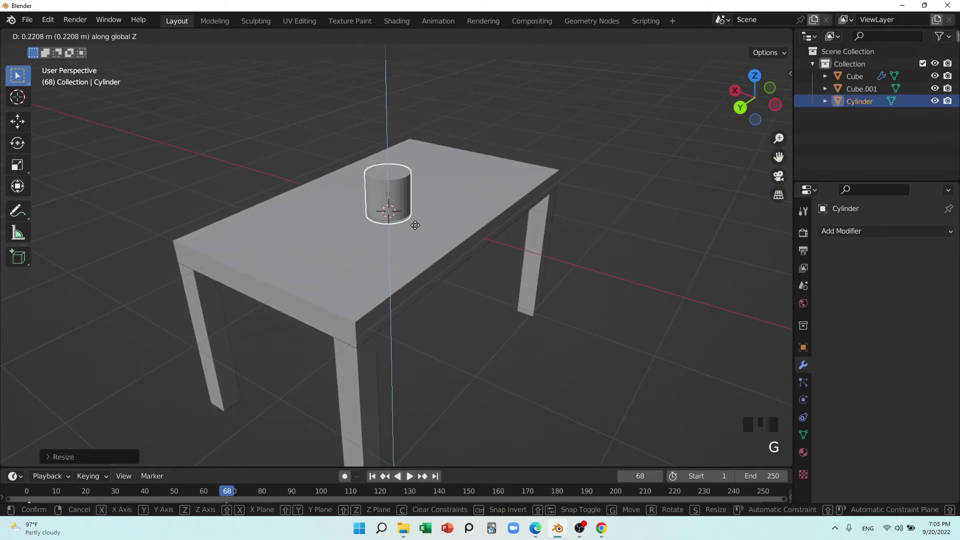
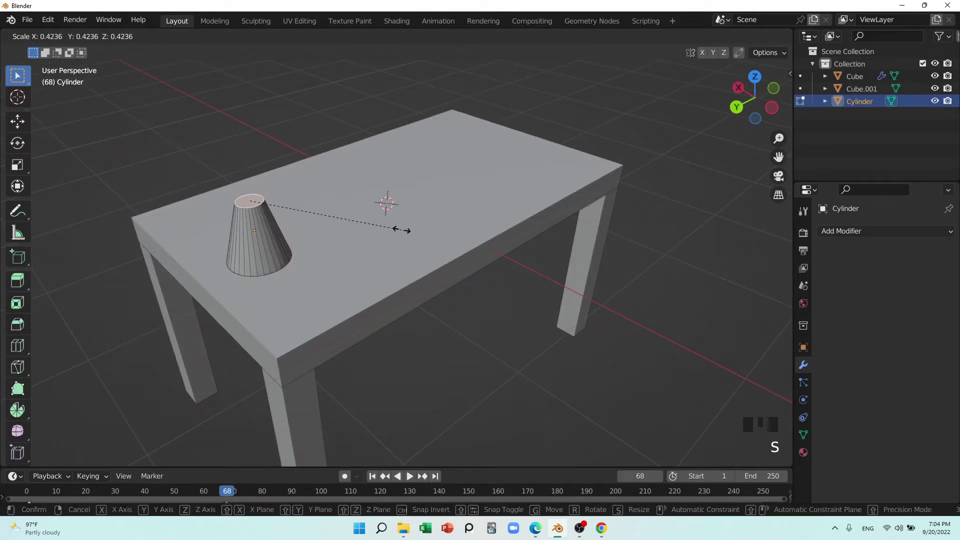
key(Tab)
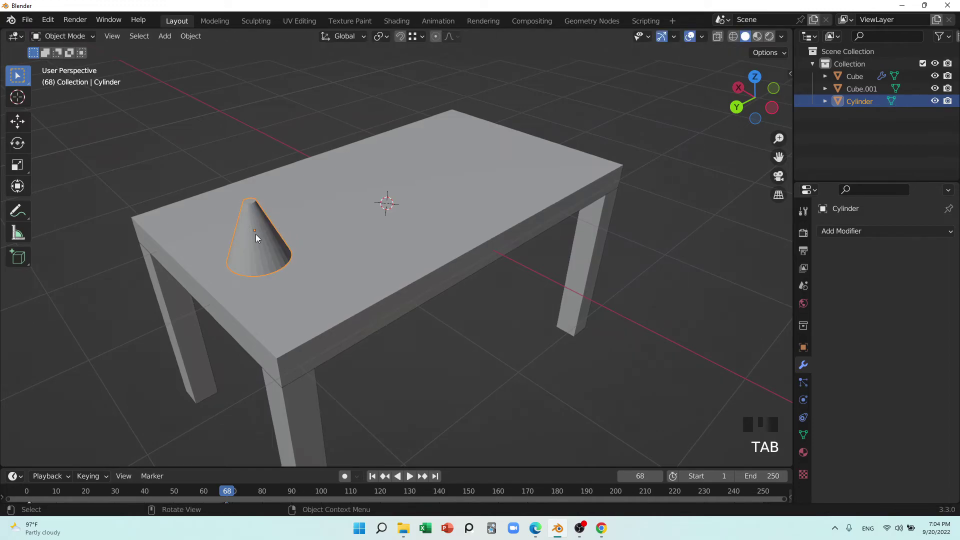
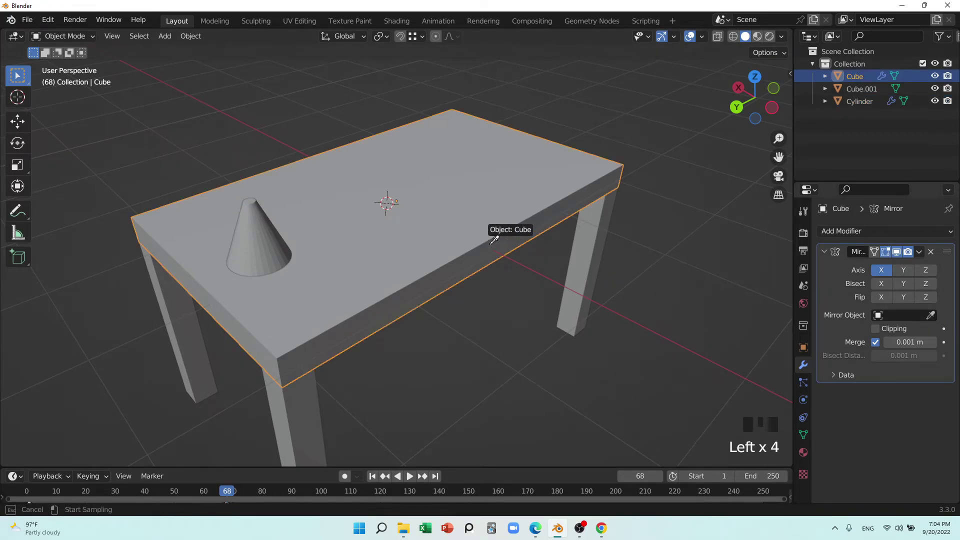
Give the cone a Mirror modifier on Y only and pick the table Cube as Mirror Object.
click(264, 236)
click(887, 276)
click(908, 275)
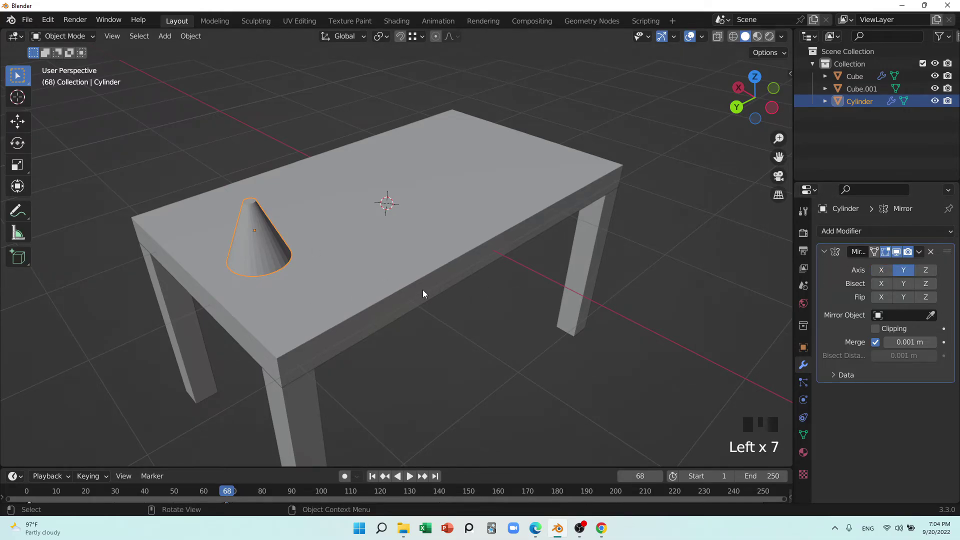
key(Tab)
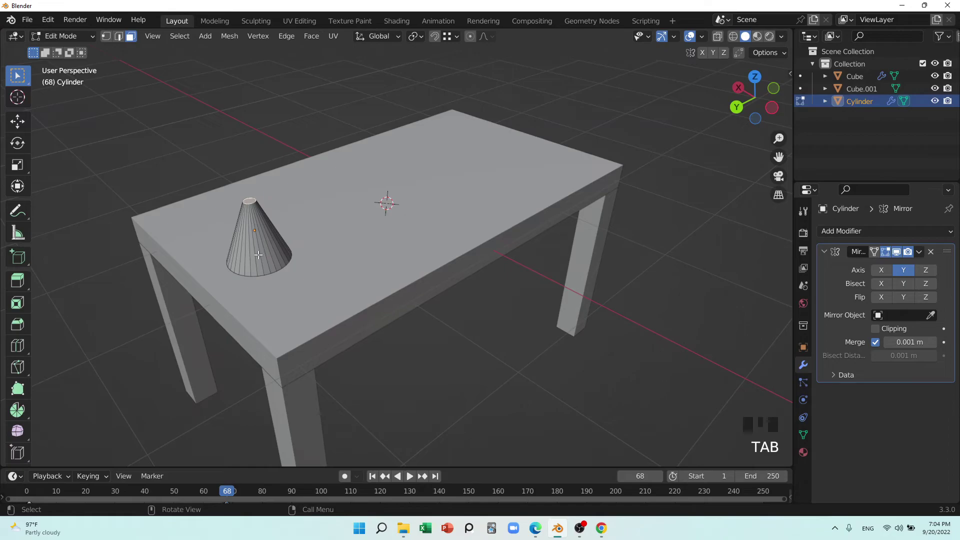
key(a)
key(g)
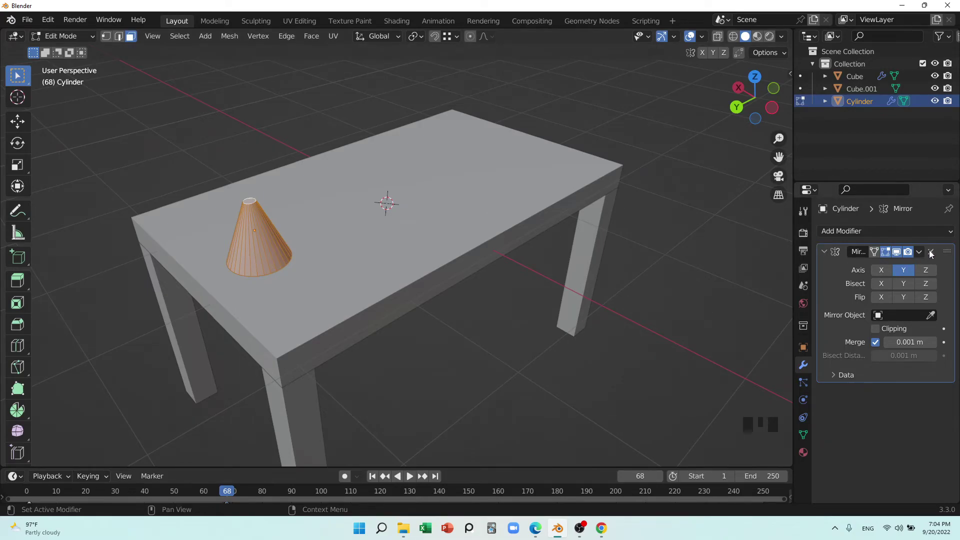
click(931, 318)
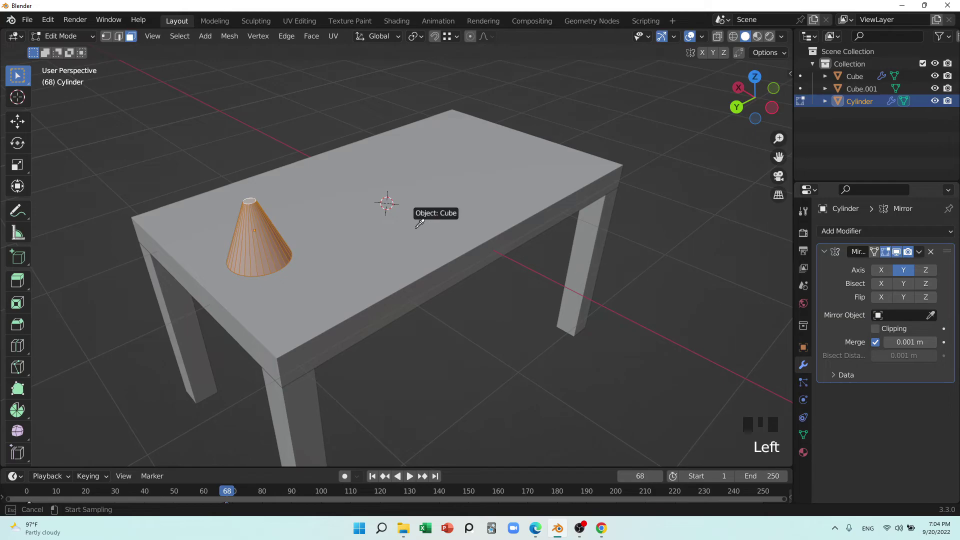
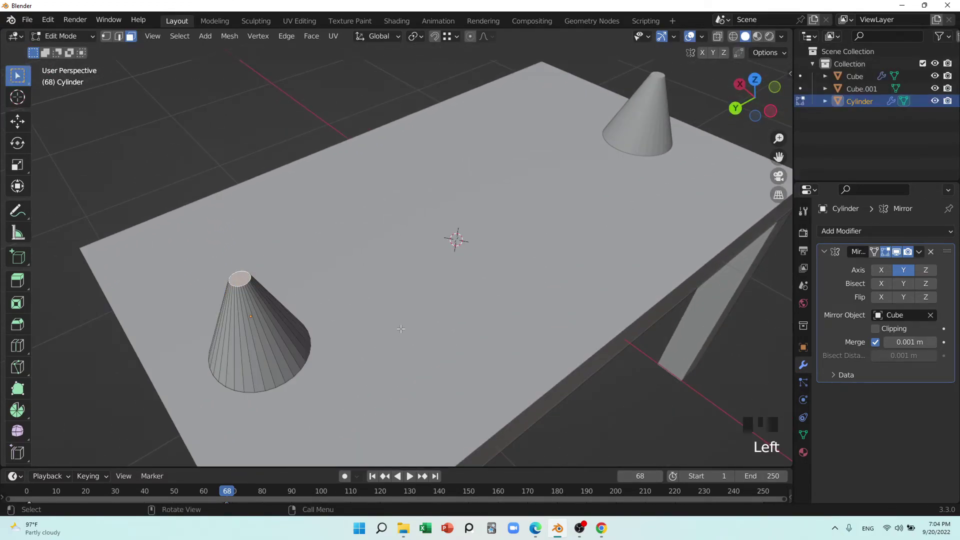
Extrude and scale the cone tops repeatedly into tall narrow shapes with a flared rim.
key(e)
scroll(down, 3)
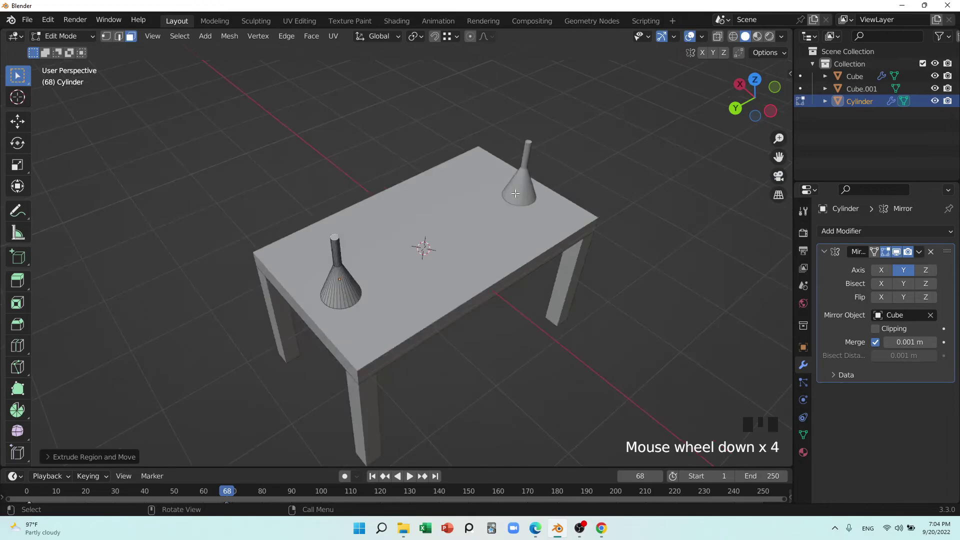
key(s)
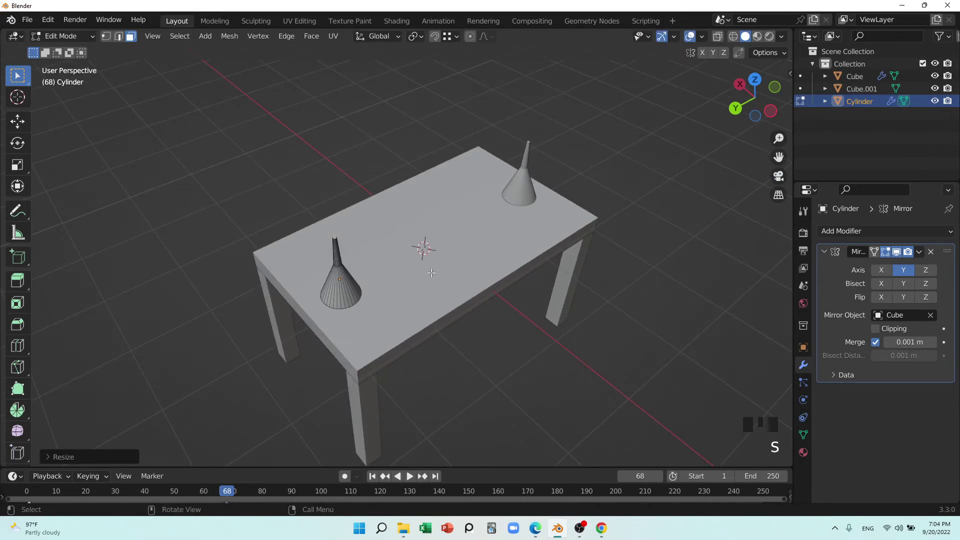
key(e)
key(s)
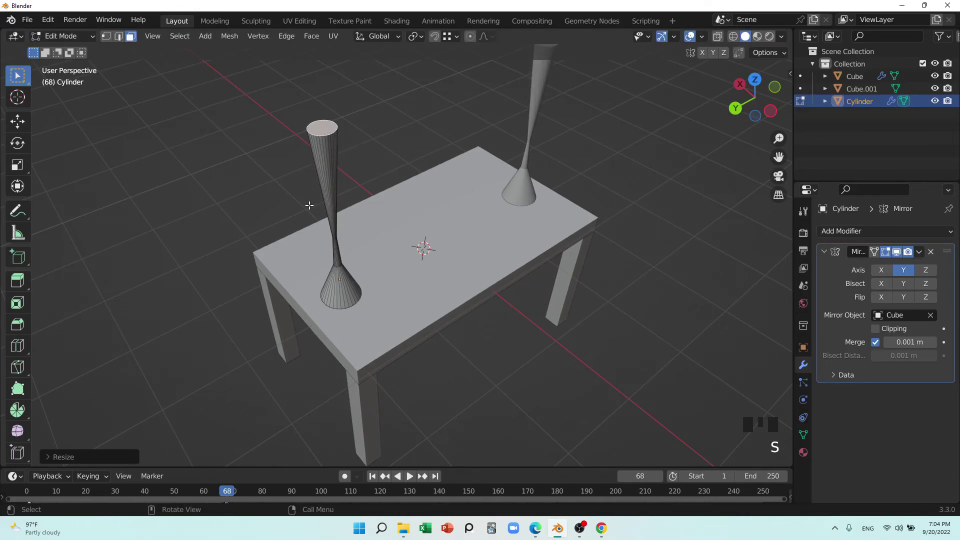
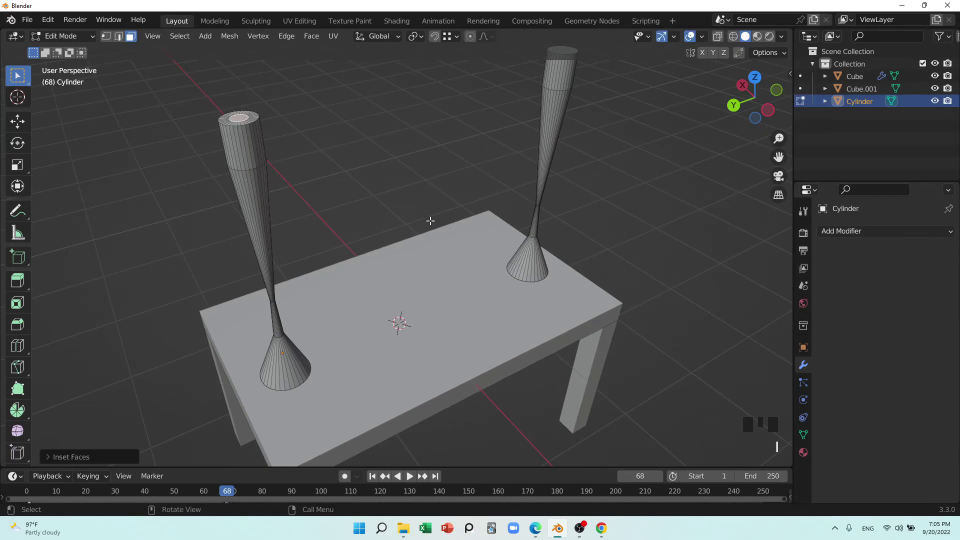
Extrude a neck at the vase tops and leave Edit Mode with two real vase shapes.
key(e)
scroll(down, 3)
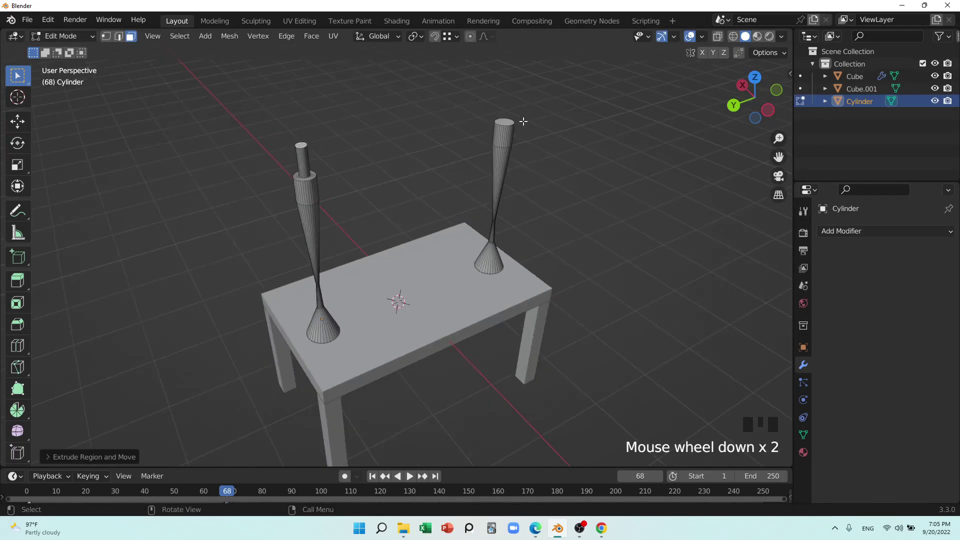
key(Tab)
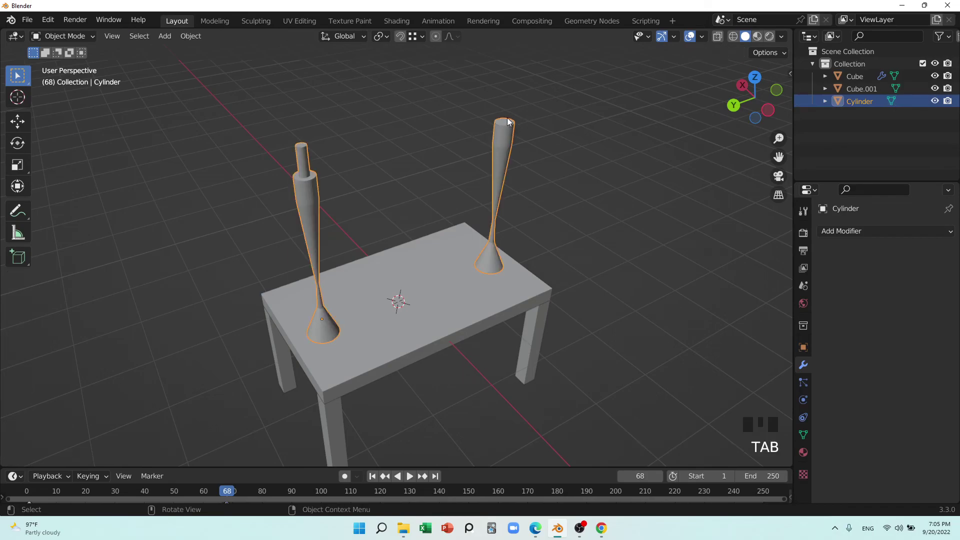